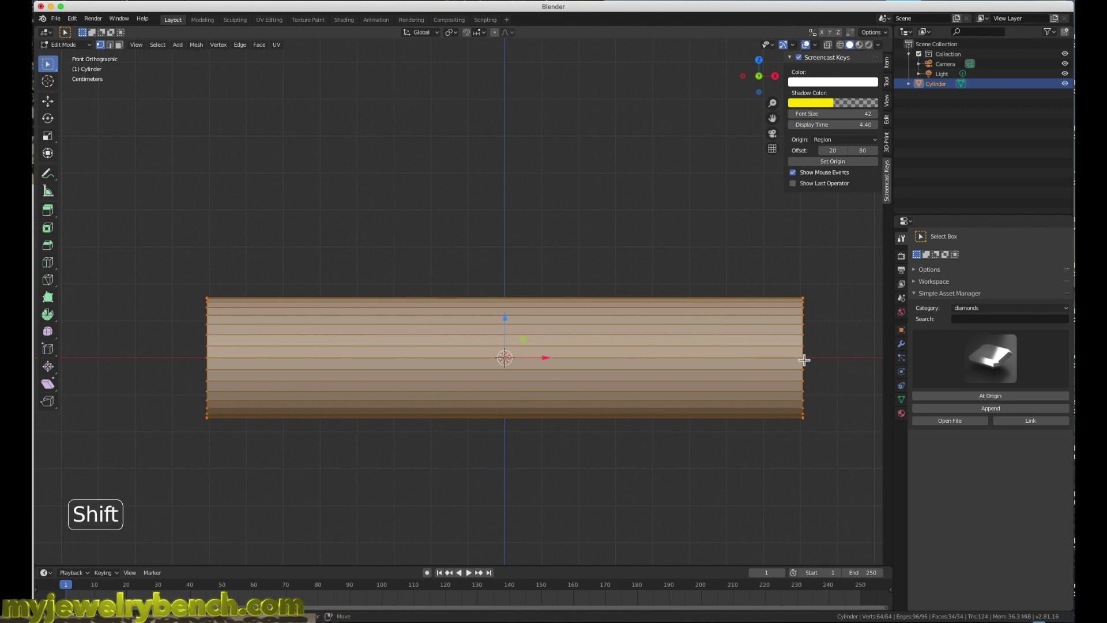
# Cut many loop rings along the cylinder to form a dense grid of small faces.
pyautogui.press('shift+w')
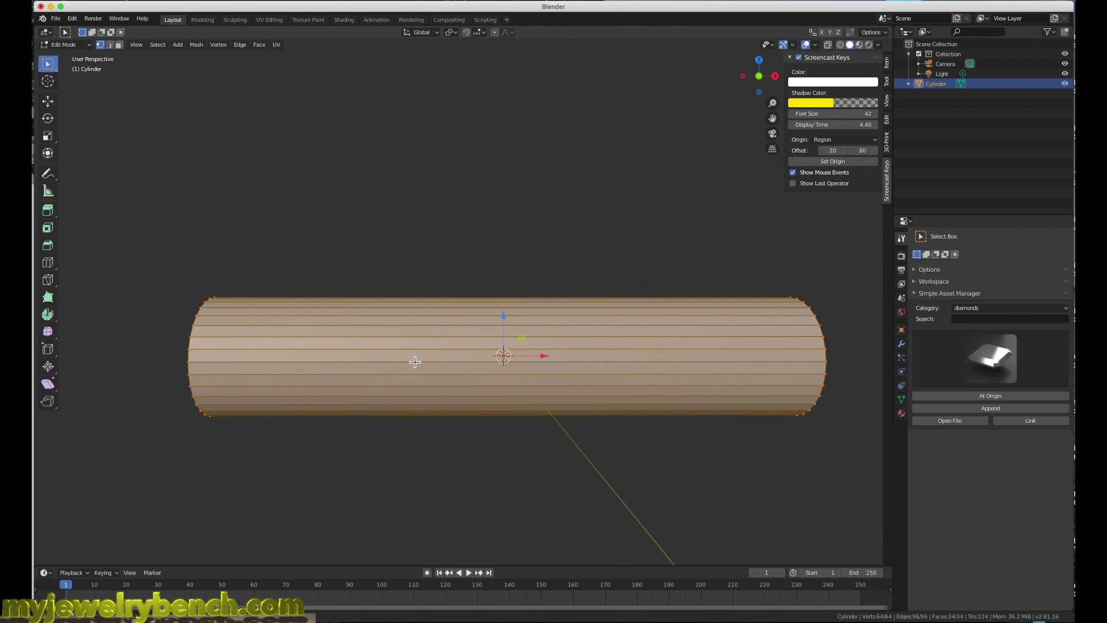
pyautogui.press('ctrl+r')
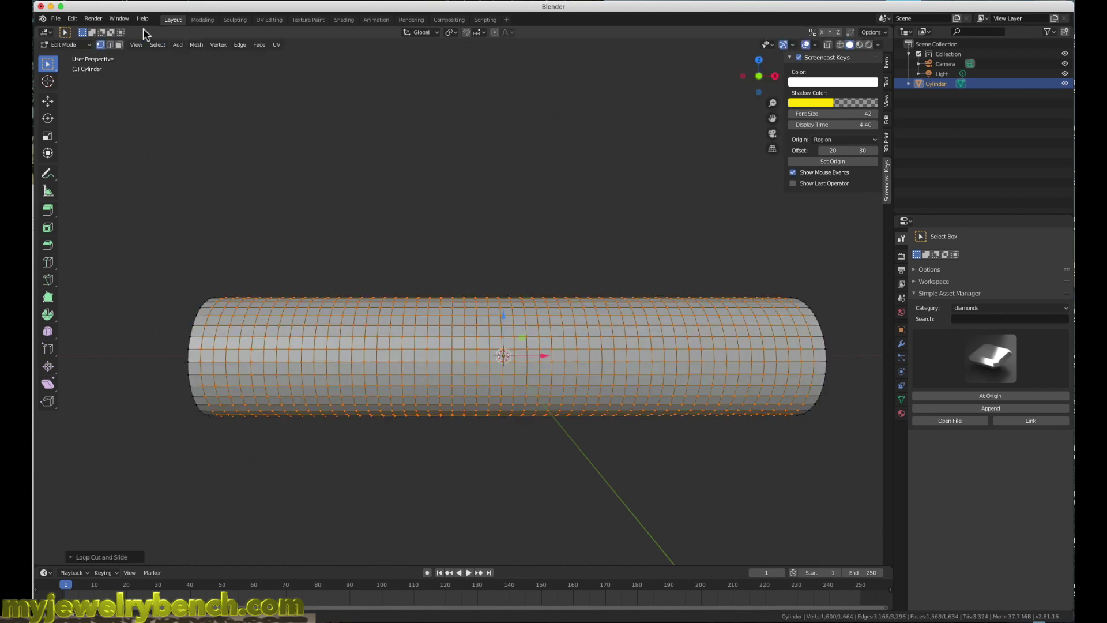
# In face select mode, select every face and view the cylinder in front orthographic.
pyautogui.click(118, 52)
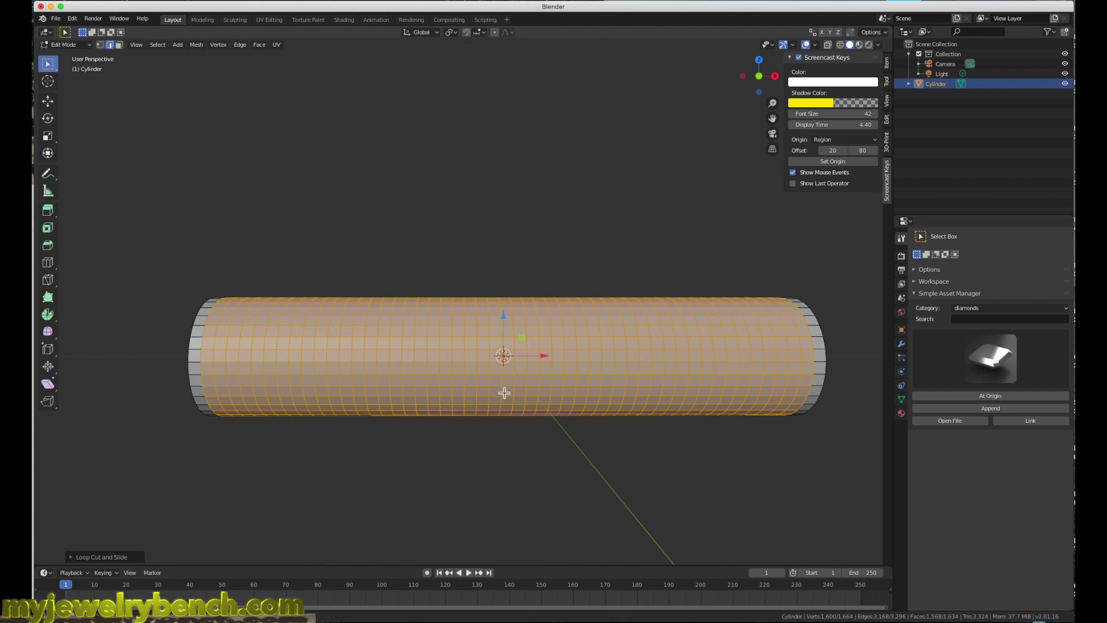
pyautogui.press('a')
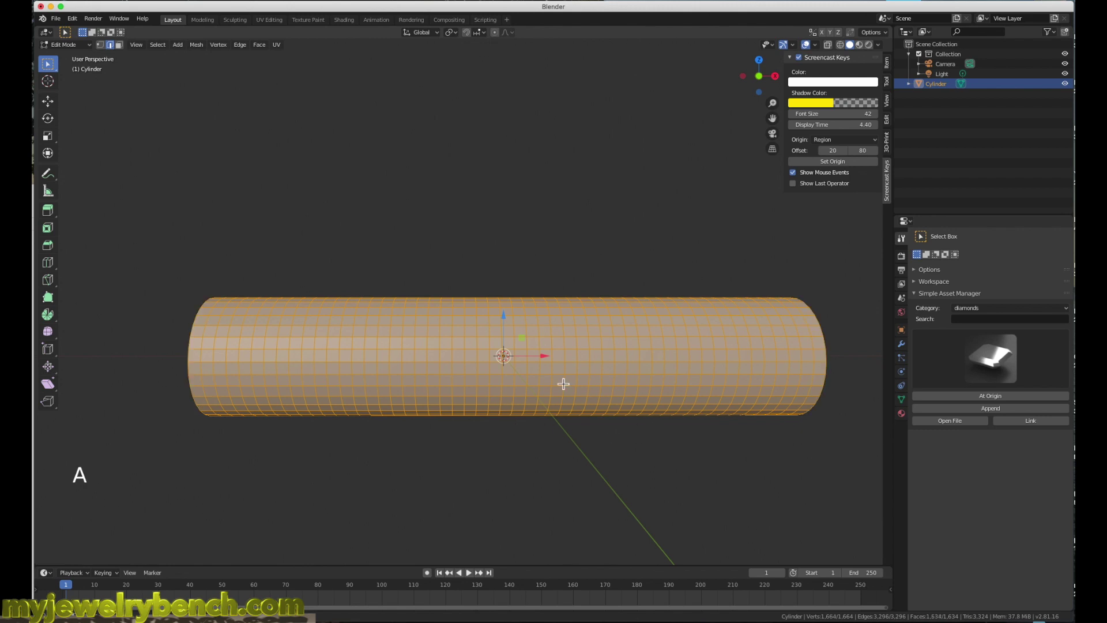
pyautogui.press('KP_1')
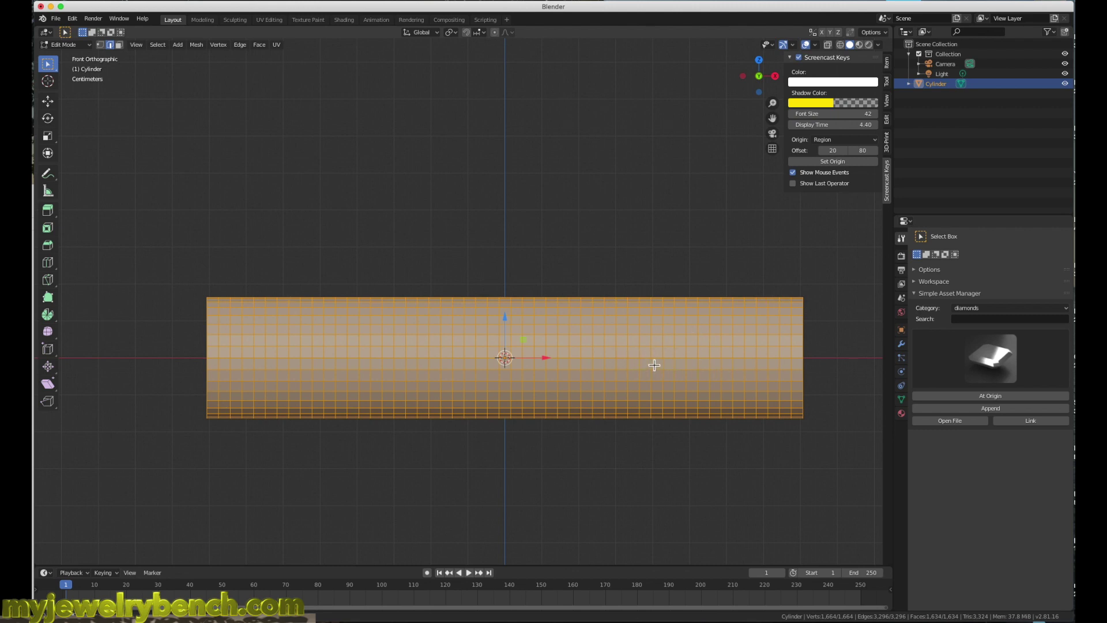
# Preview a bend on the cylinder, then cancel it so the mesh stays straight.
pyautogui.press('shift+w')
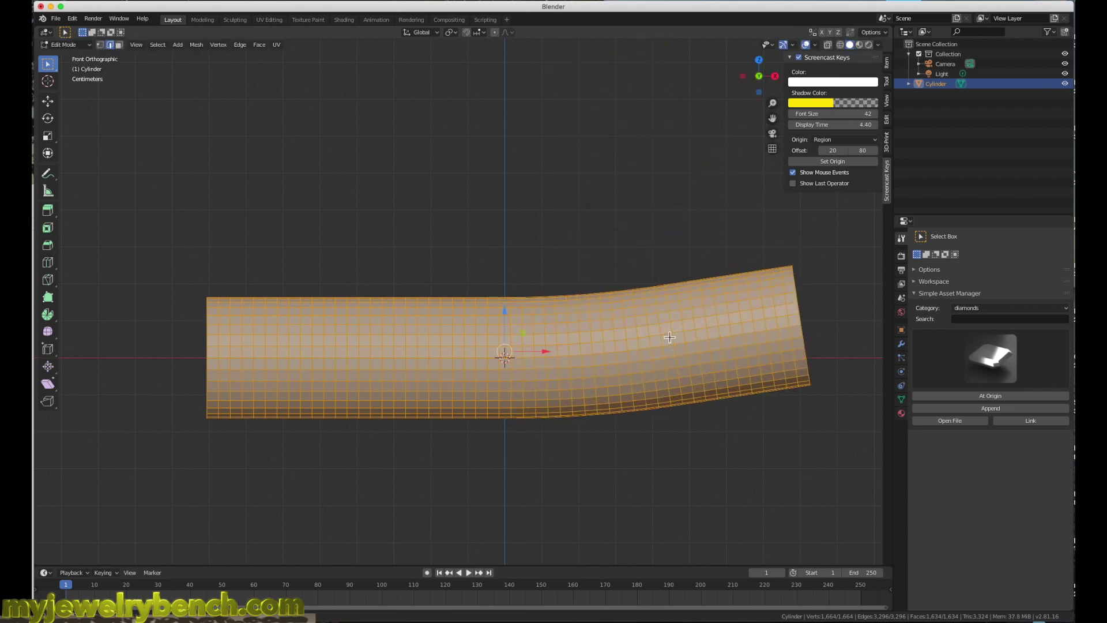
pyautogui.press('super+z')
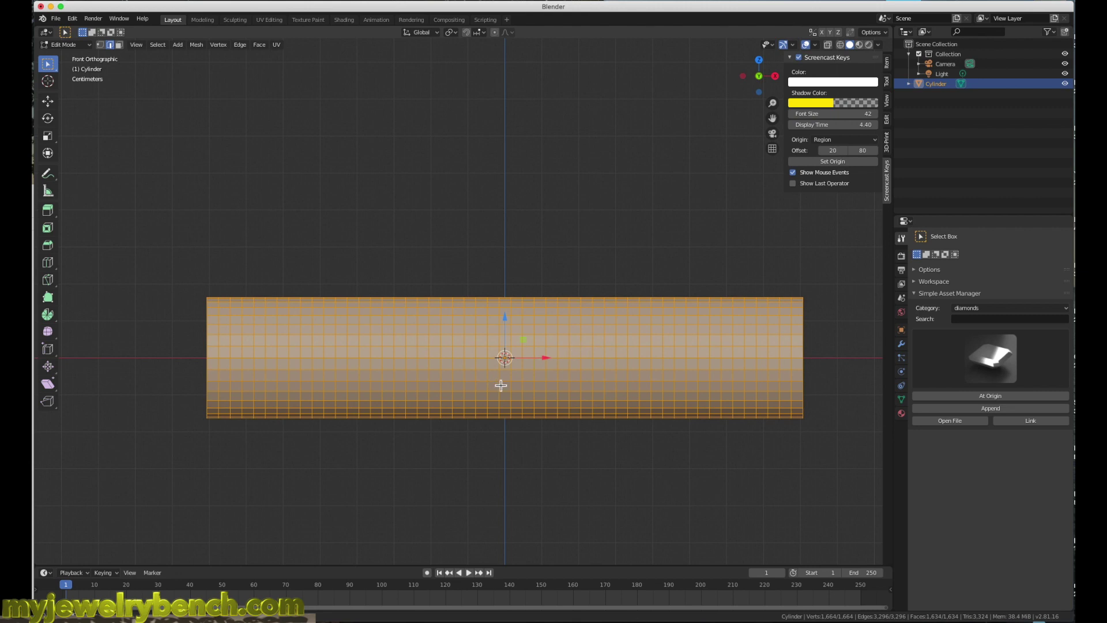
# Return to Object Mode, settle on the front view, and re-enter Edit Mode with the whole mesh selected.
pyautogui.press('Tab')
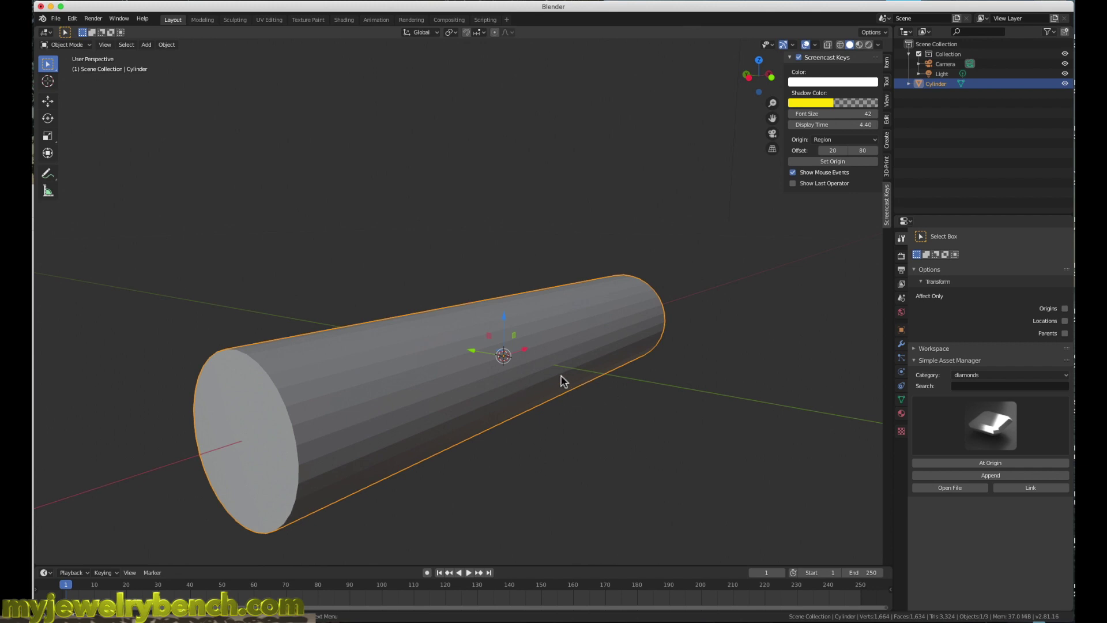
pyautogui.press('s')
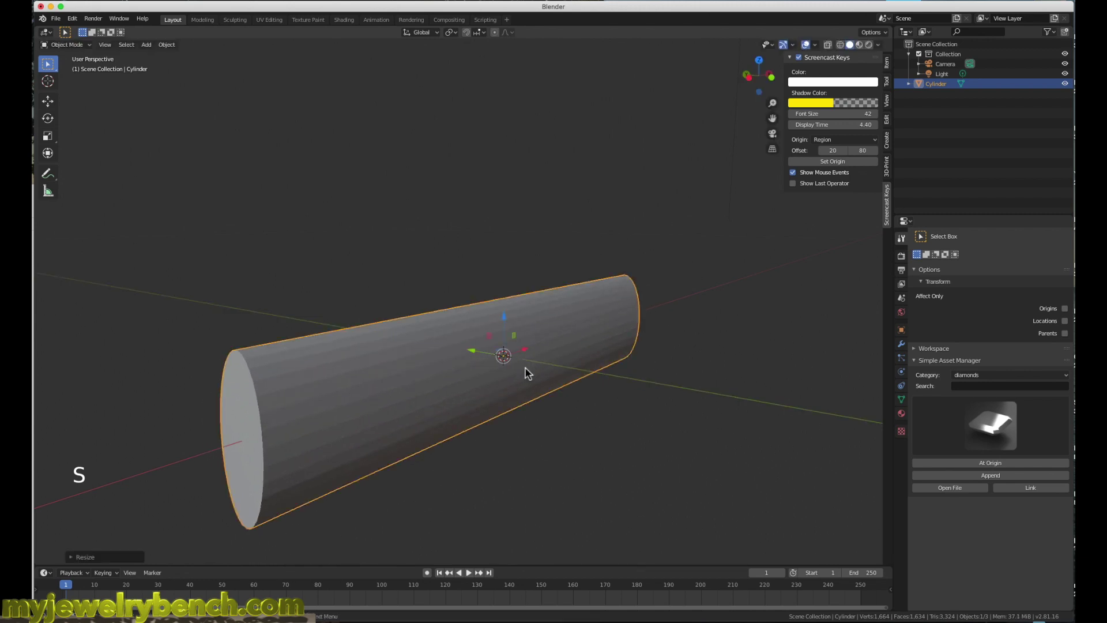
pyautogui.press('KP_1')
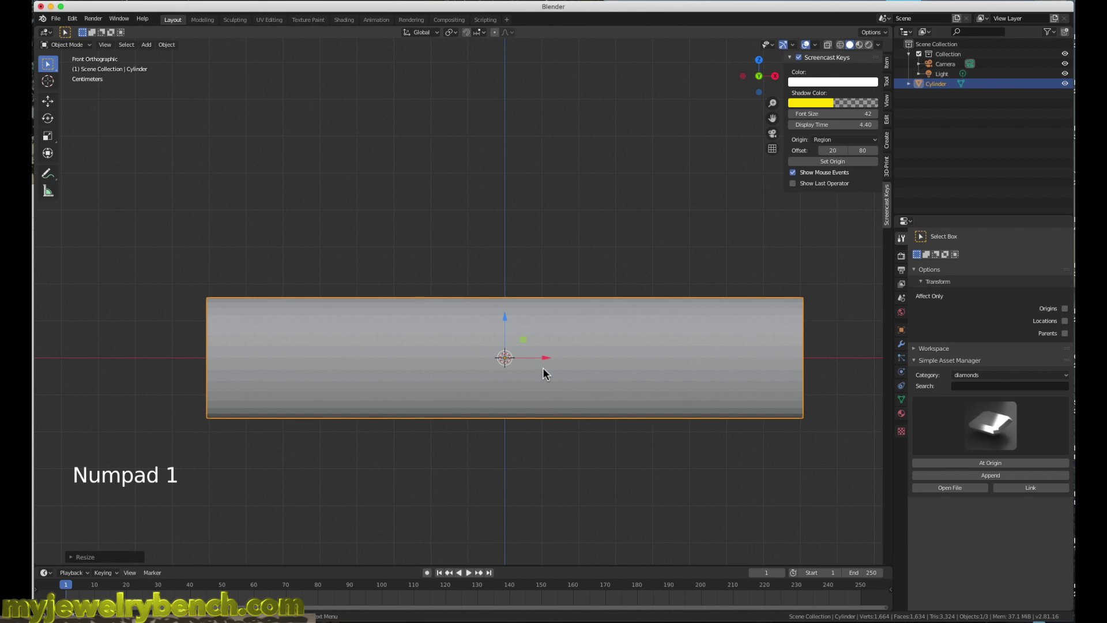
pyautogui.press('KP_3')
pyautogui.press('KP_1')
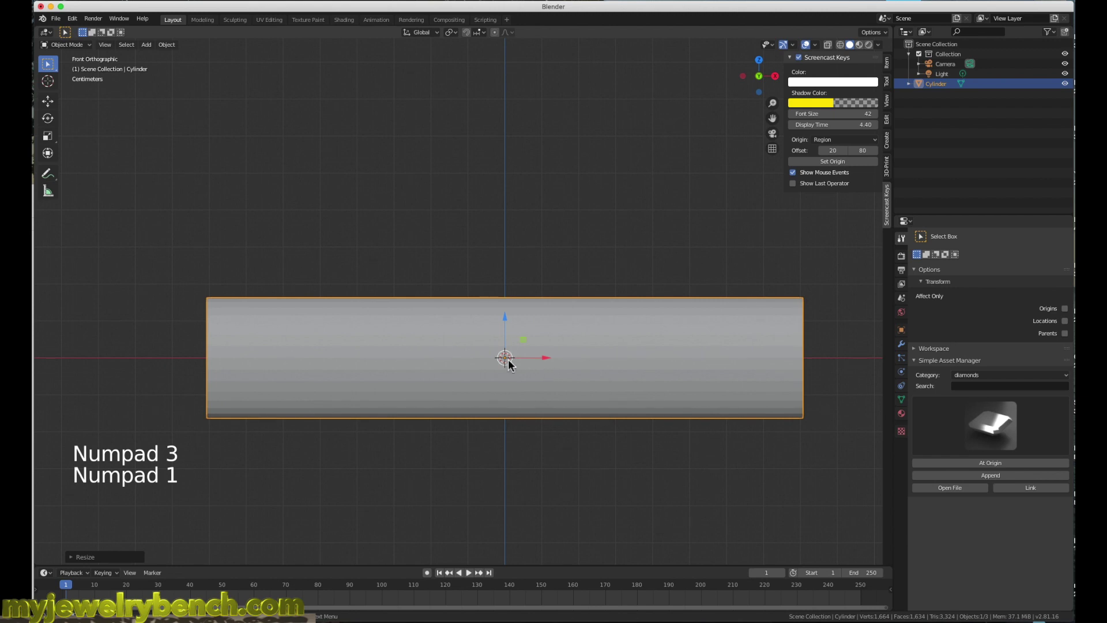
pyautogui.press('Tab')
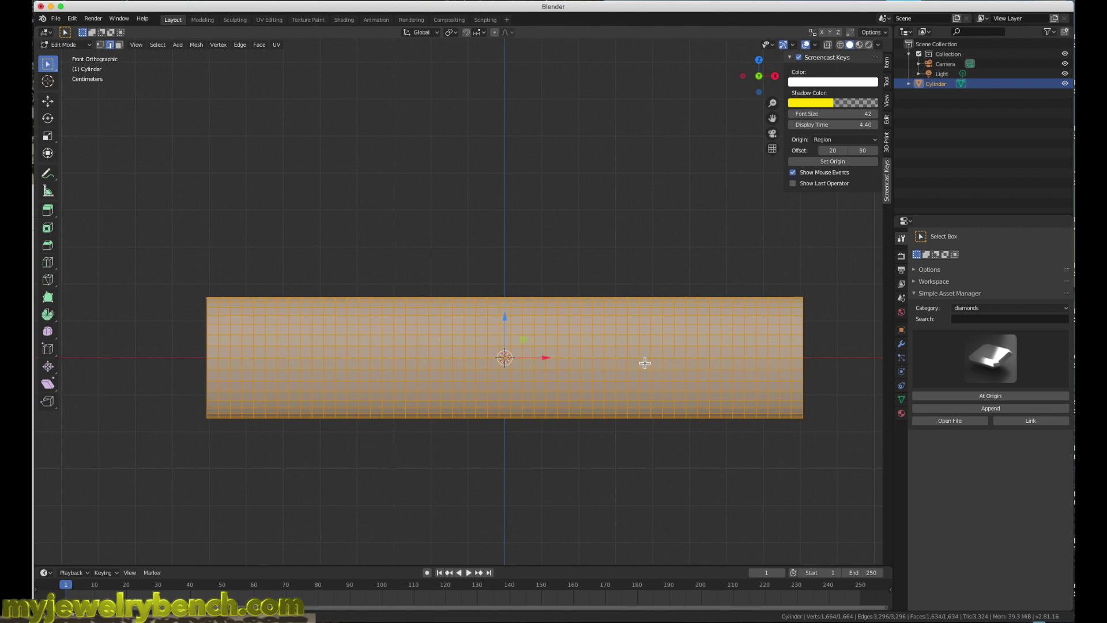
# Bend the tube upward into an elbow, then delete it, leaving only the camera and light.
pyautogui.press('shift+w')
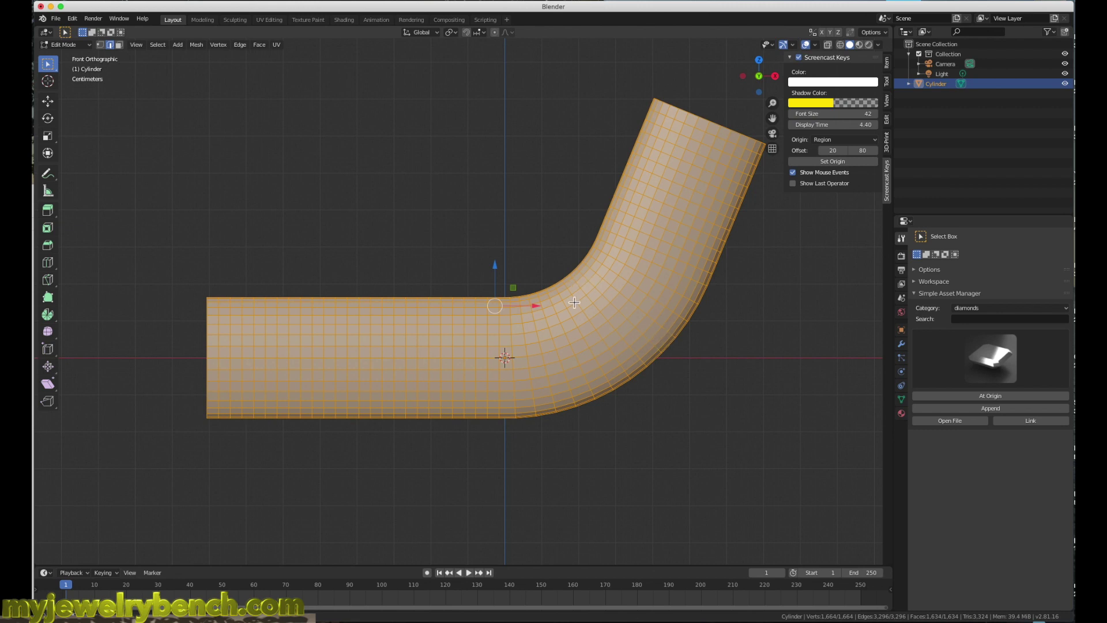
pyautogui.press('Tab')
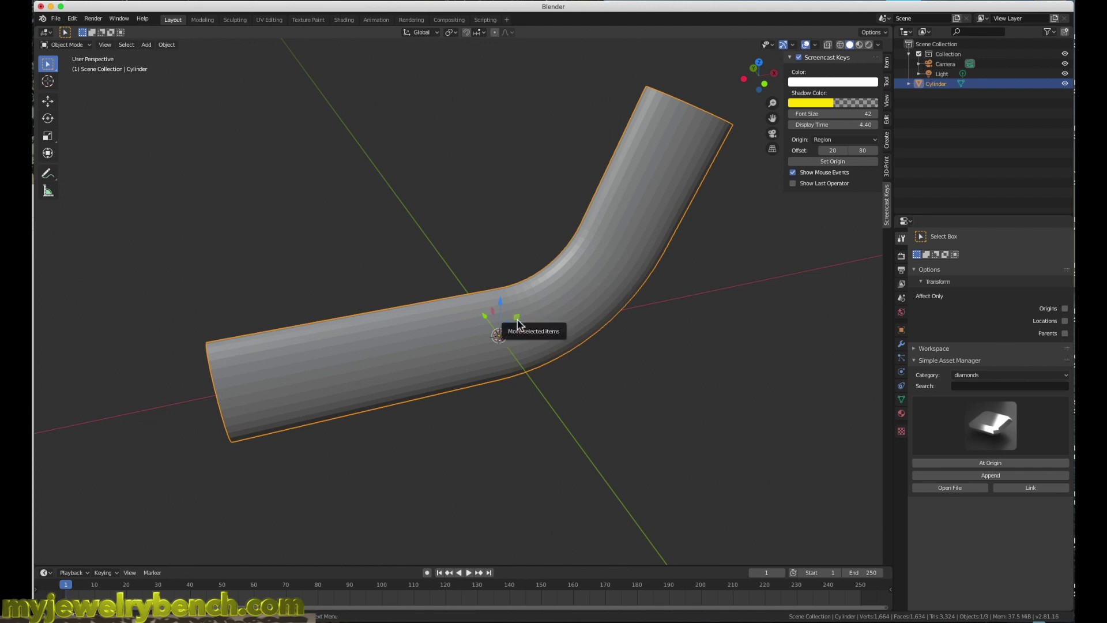
pyautogui.click(425, 365)
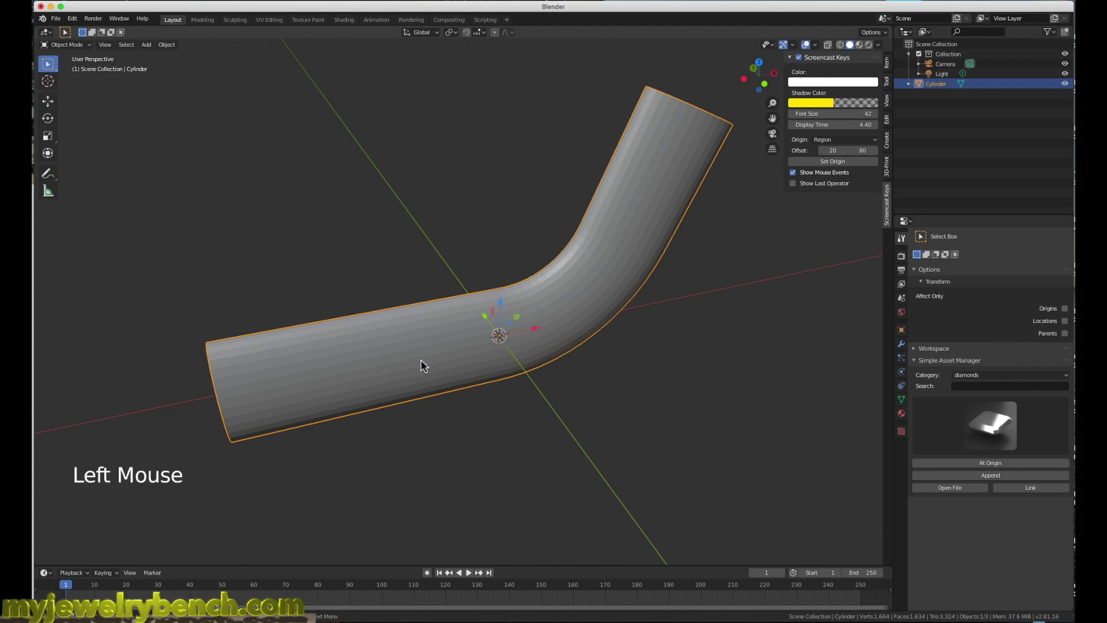
pyautogui.press('x')
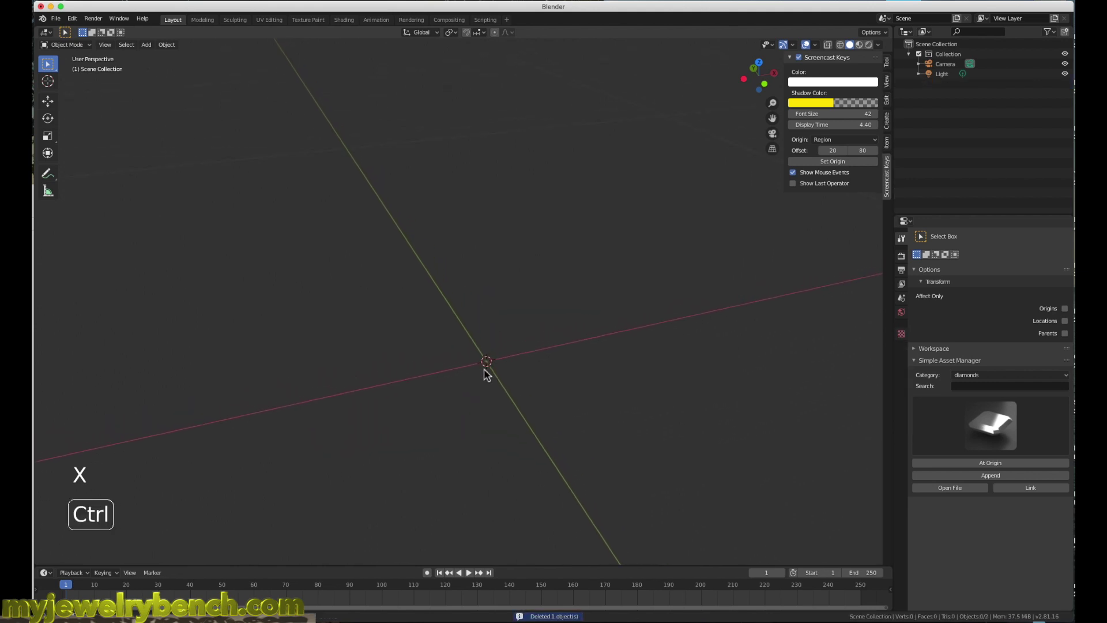
# Add a fresh cylinder, stretch it into a tall column, and view it in front orthographic.
pyautogui.press('shift+a')
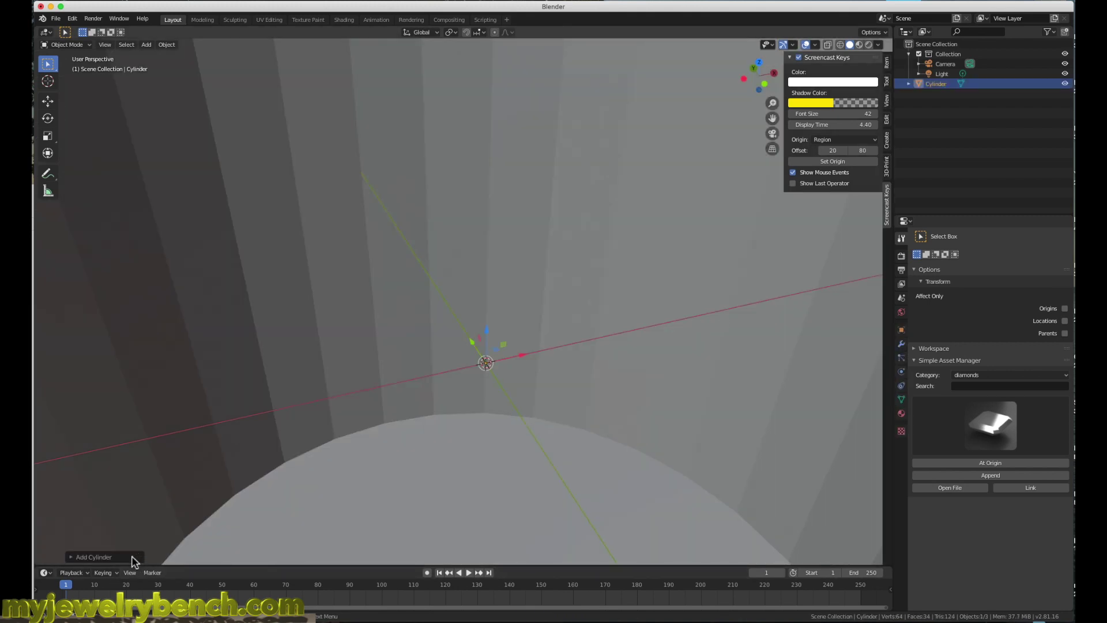
pyautogui.click(119, 561)
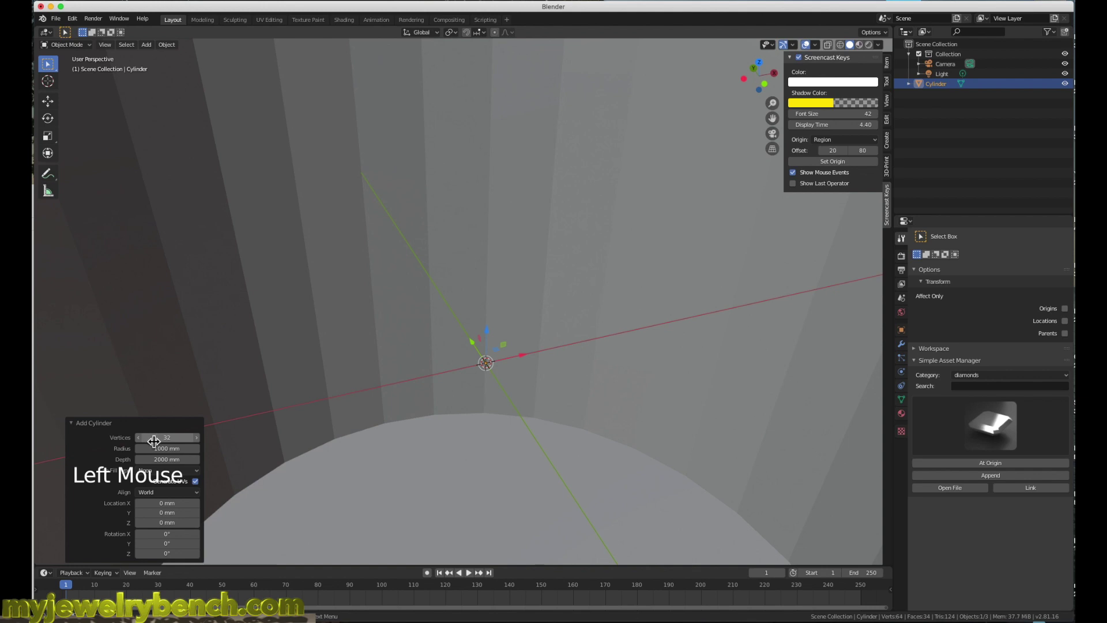
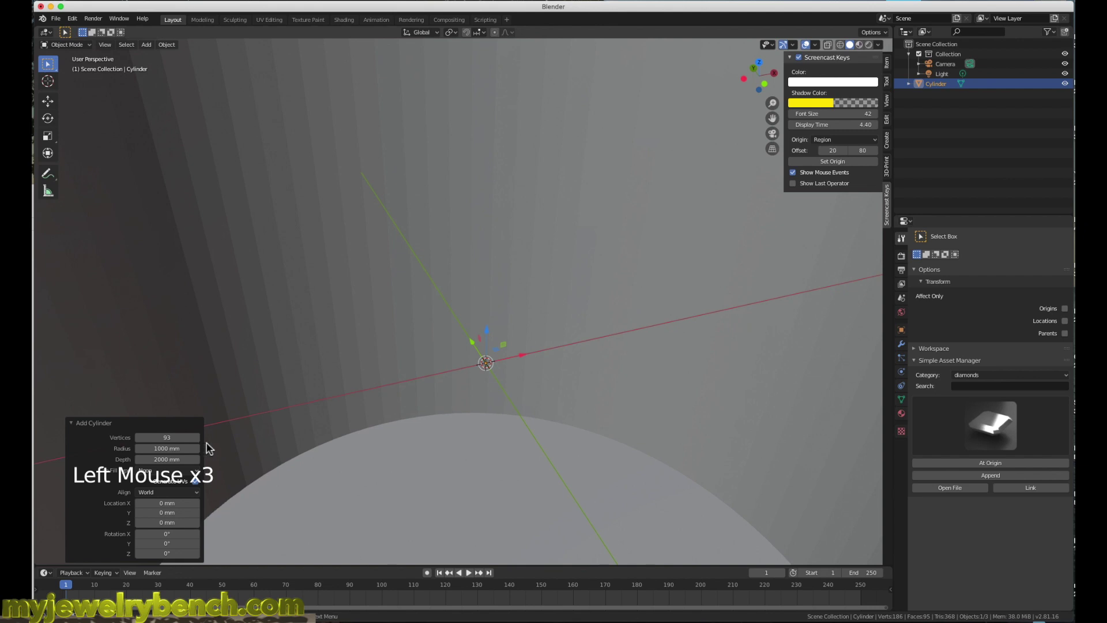
pyautogui.click(261, 468)
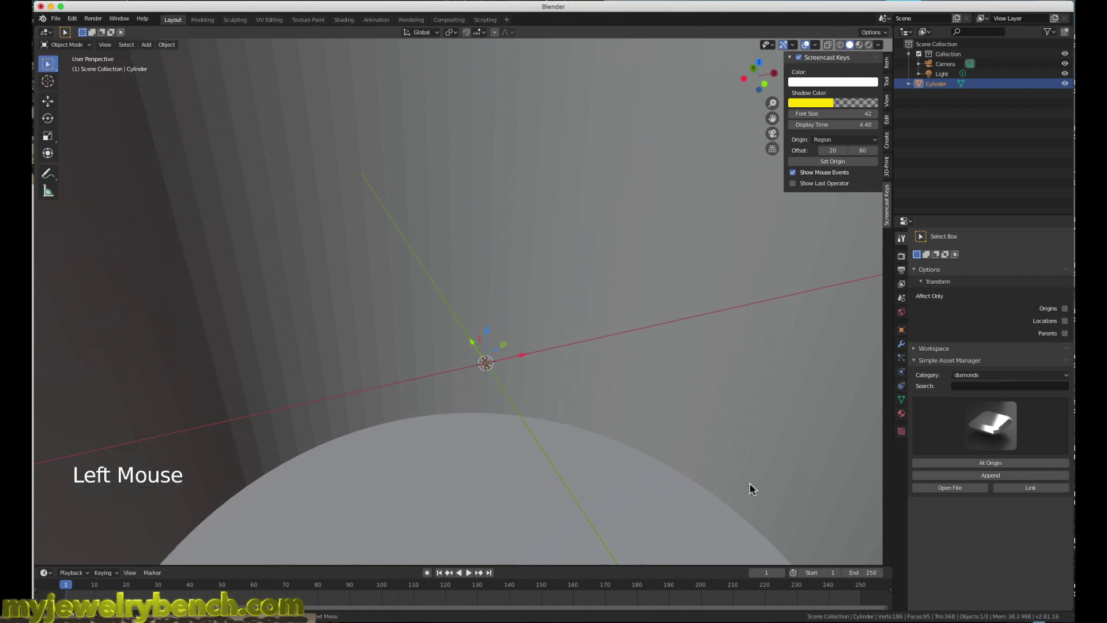
pyautogui.press('s')
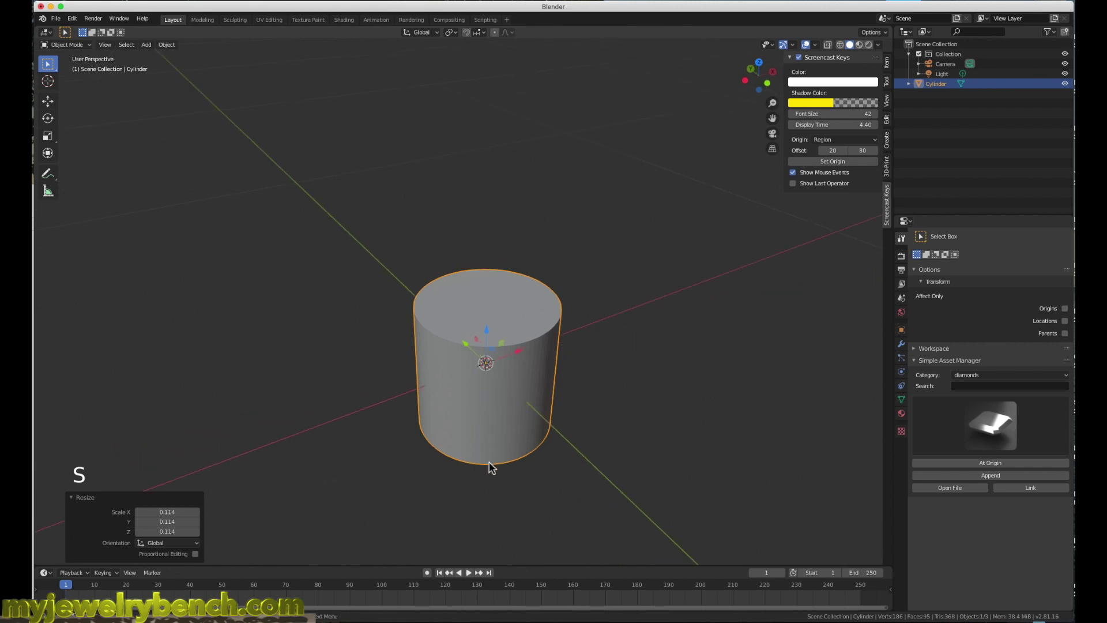
pyautogui.press('s')
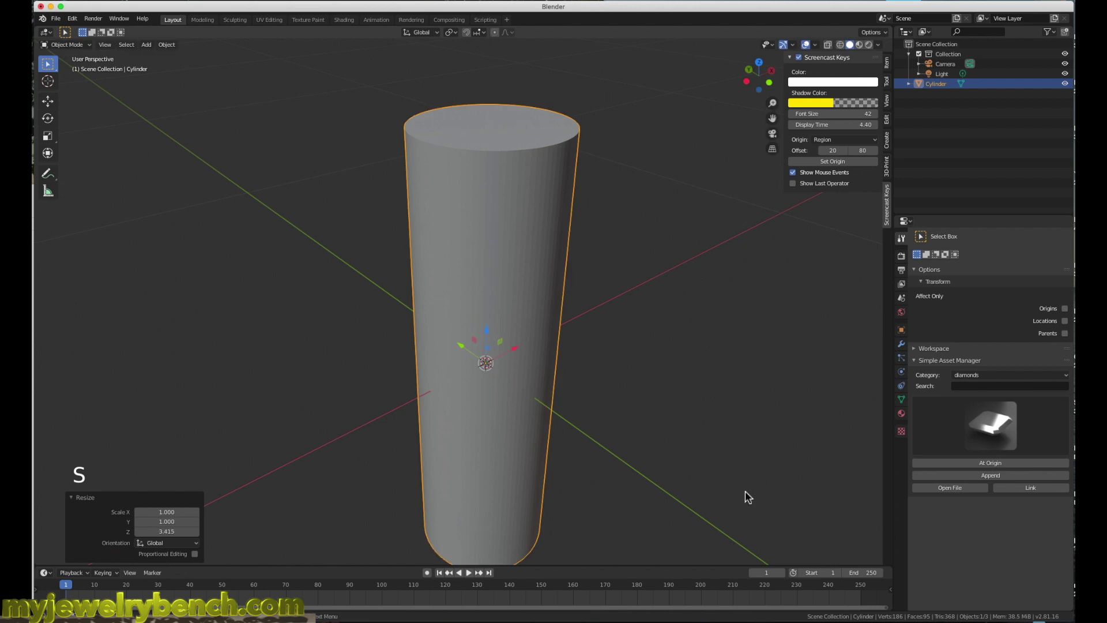
pyautogui.press('KP_1')
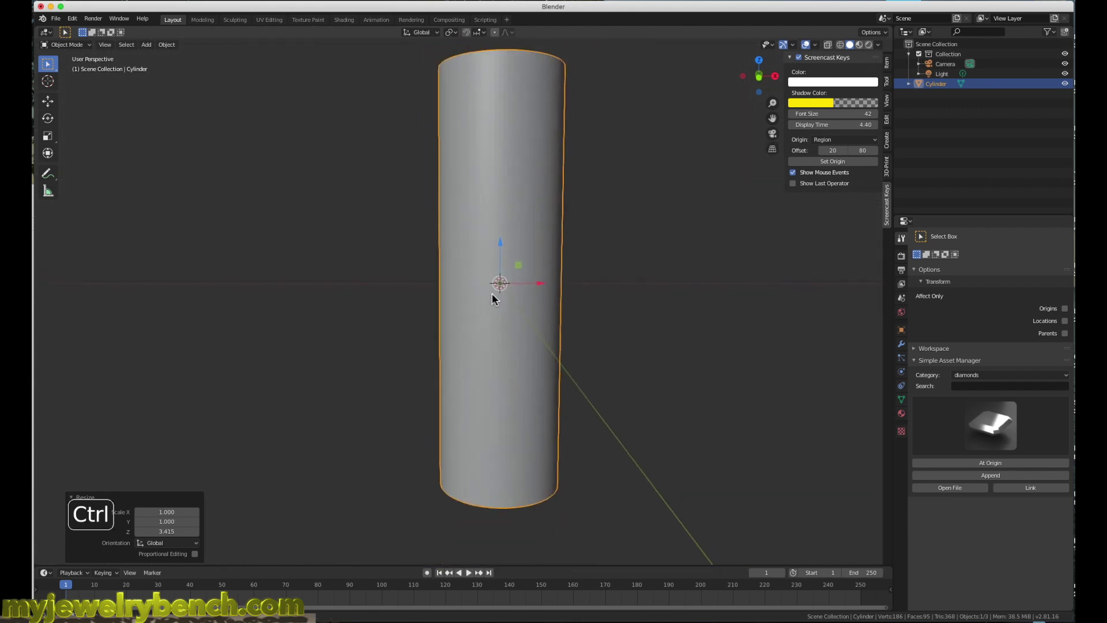
pyautogui.press('KP_1')
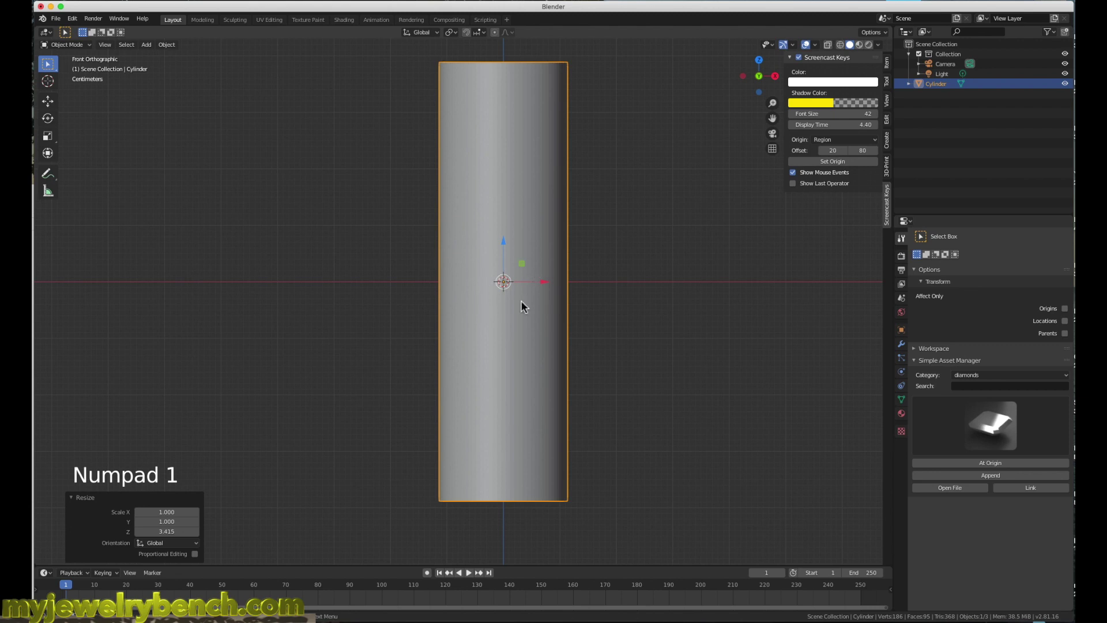
# Add many horizontal loop cuts, scale the whole mesh into a slimmer, shorter tube, and return to Object Mode.
pyautogui.press('Tab')
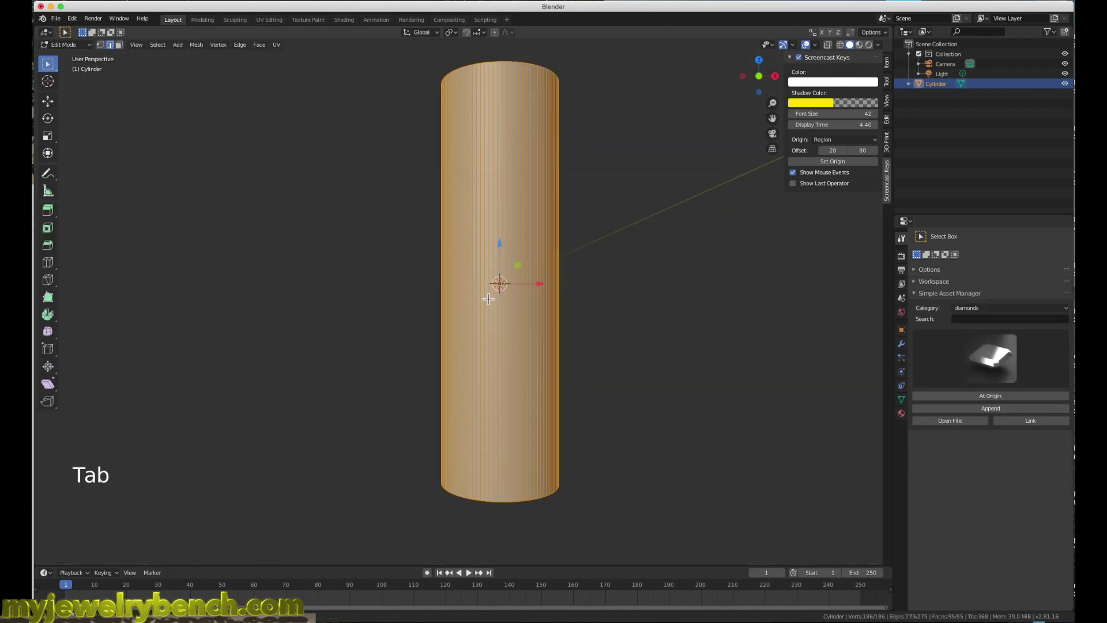
pyautogui.press('ctrl+r')
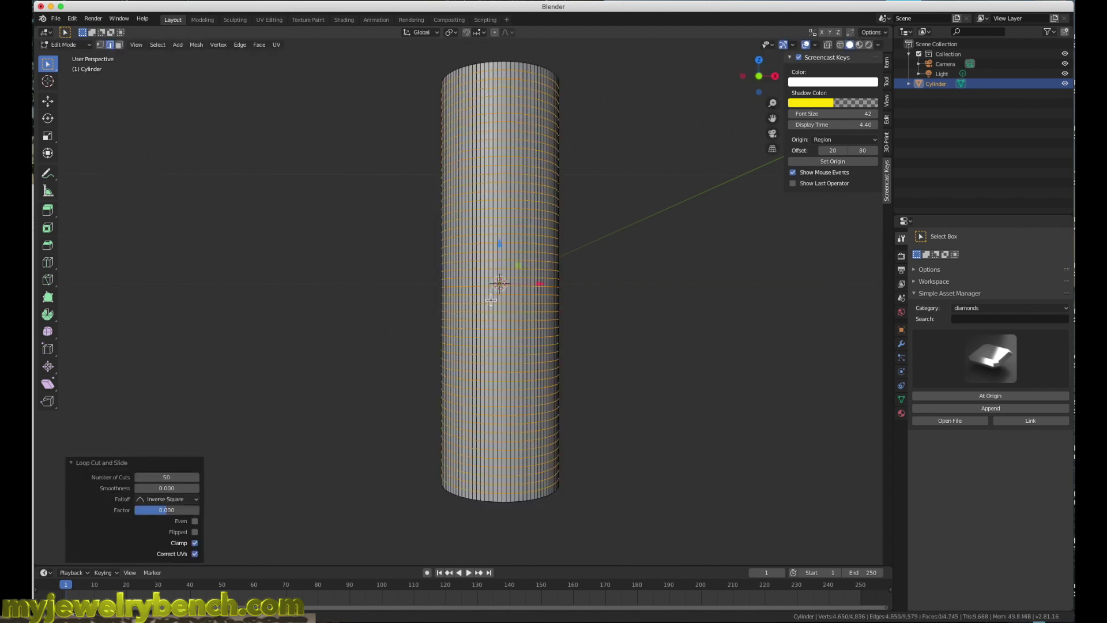
pyautogui.press('a')
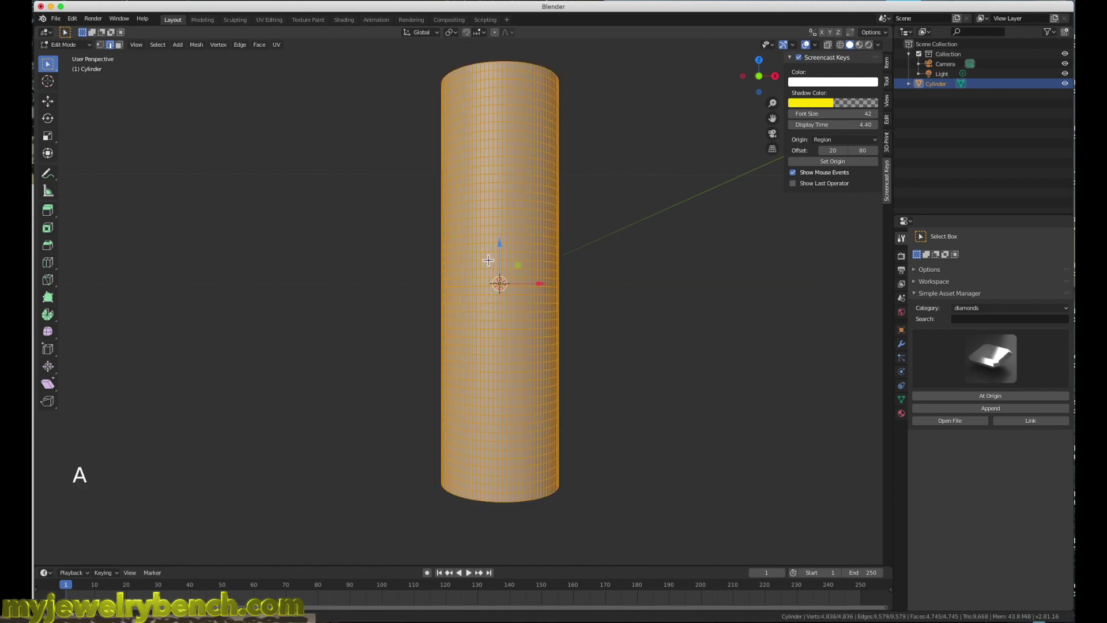
pyautogui.press('KP_1')
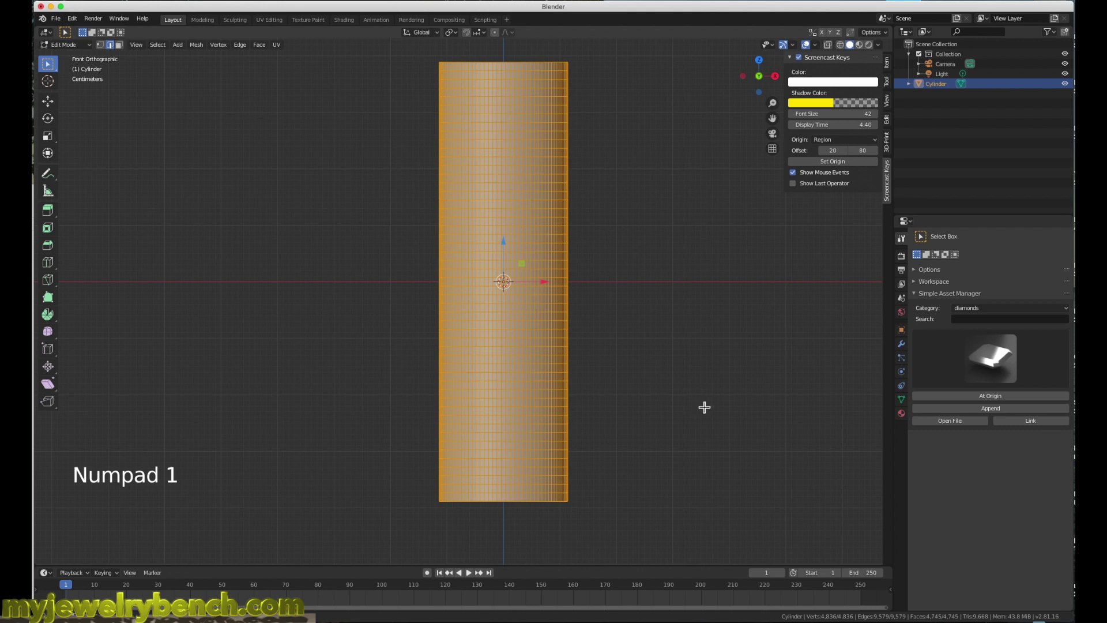
pyautogui.press('s')
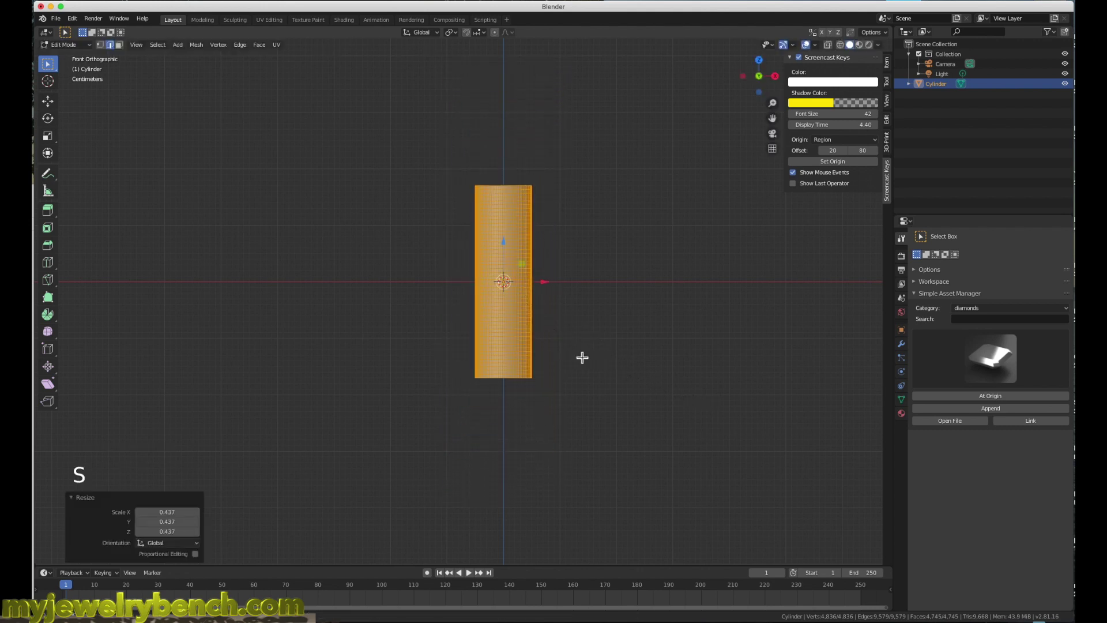
pyautogui.press('s')
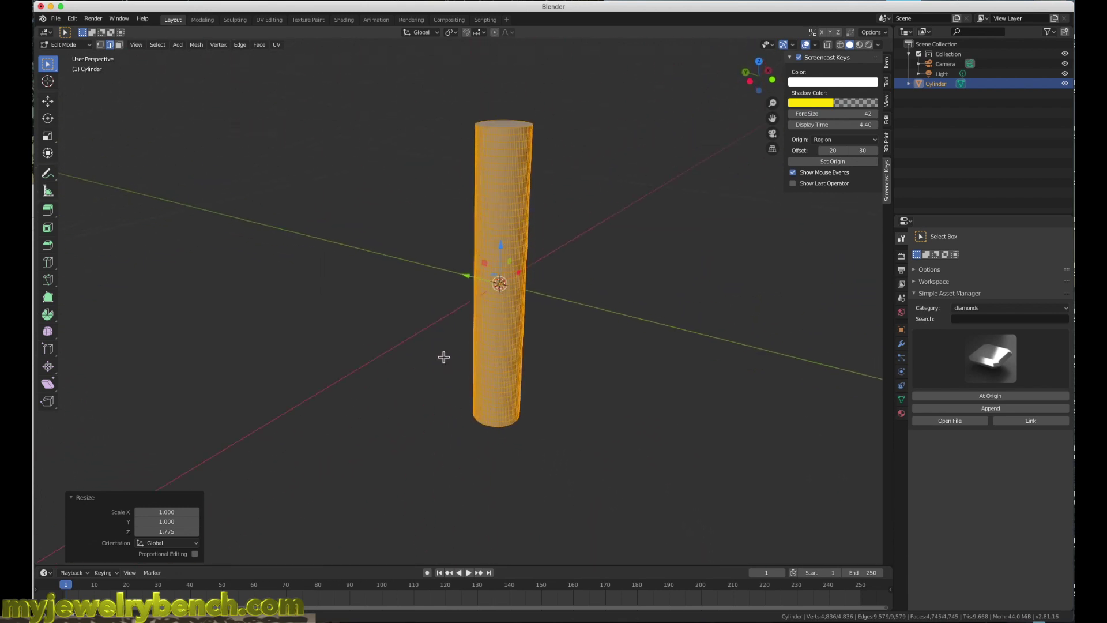
pyautogui.press('Tab')
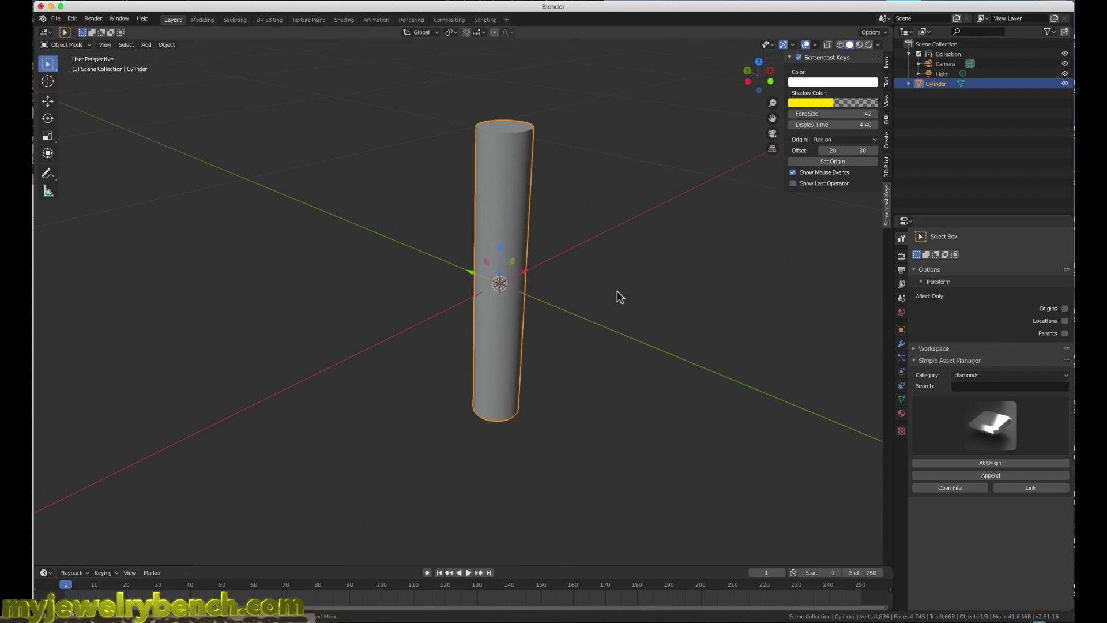
# Attach a Mirror modifier to the cylinder along the X axis.
pyautogui.click(908, 351)
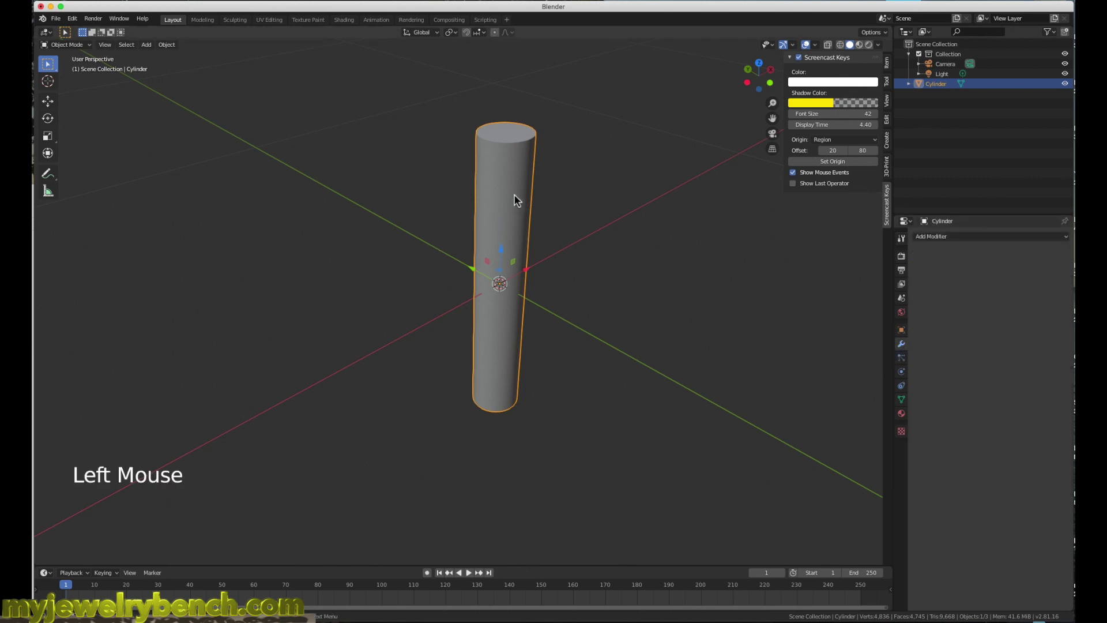
pyautogui.click(939, 242)
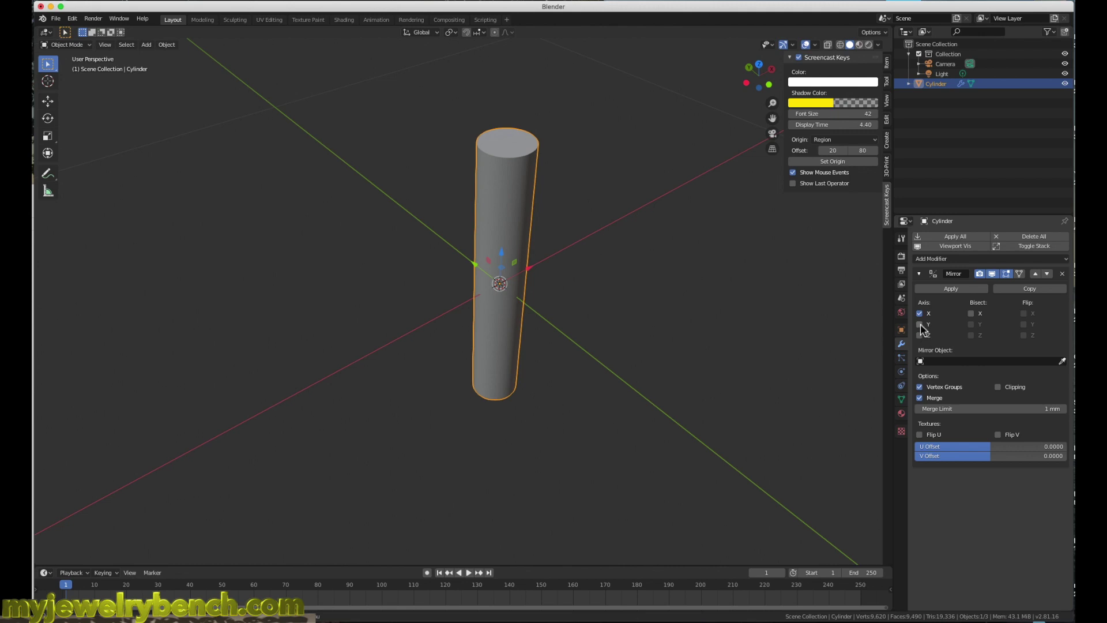
# Enable Y-axis mirroring too, then in Edit Mode from the front select vertices near the lower end.
pyautogui.click(923, 329)
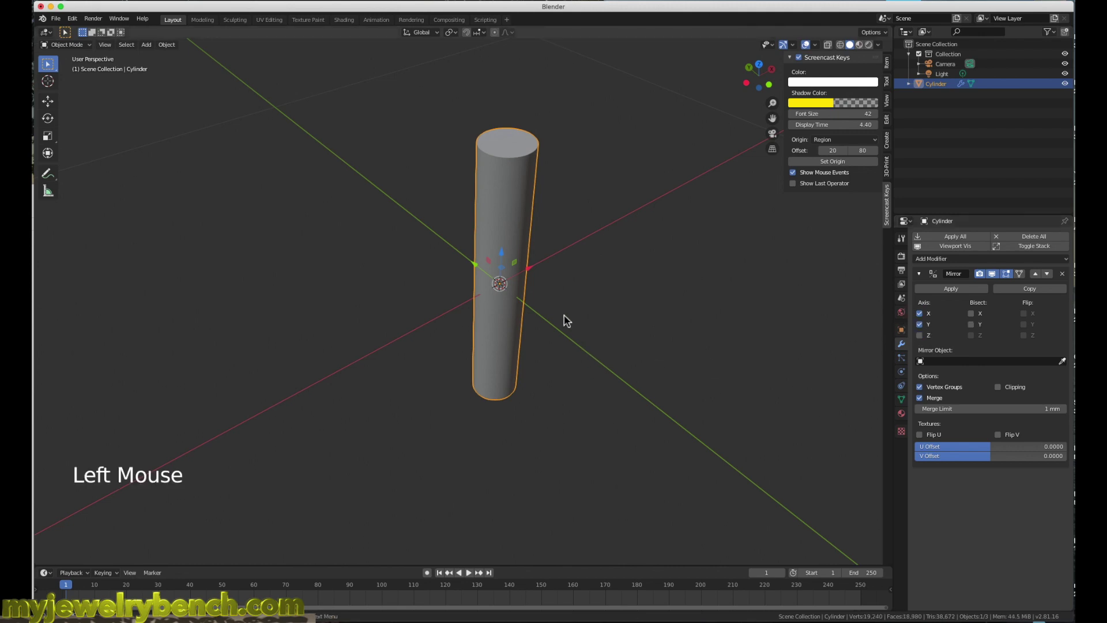
pyautogui.press('Tab')
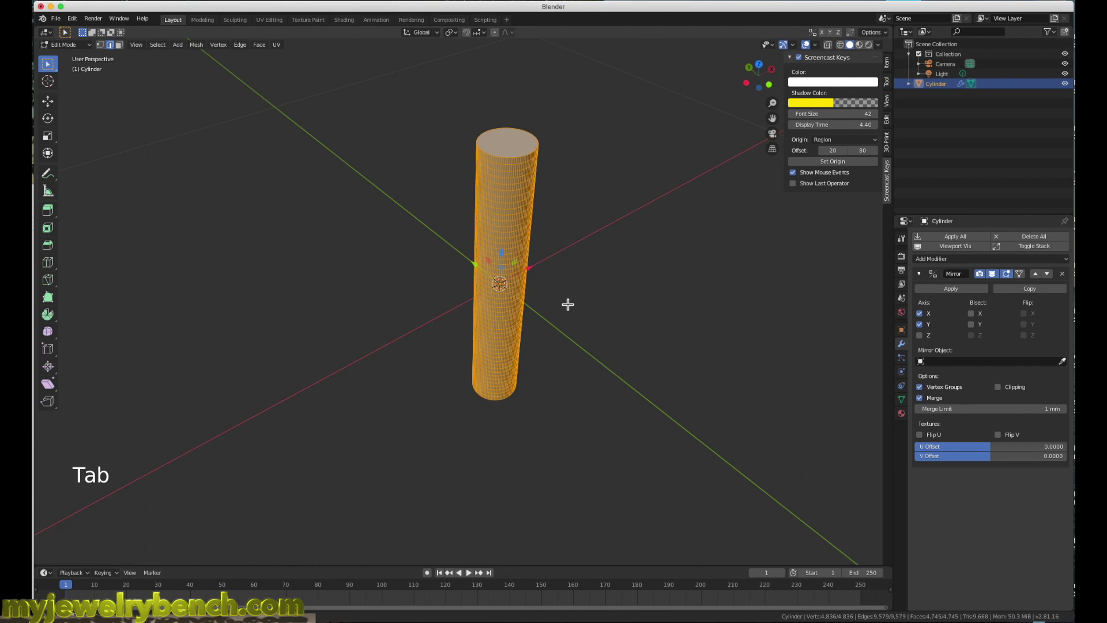
pyautogui.press('KP_1')
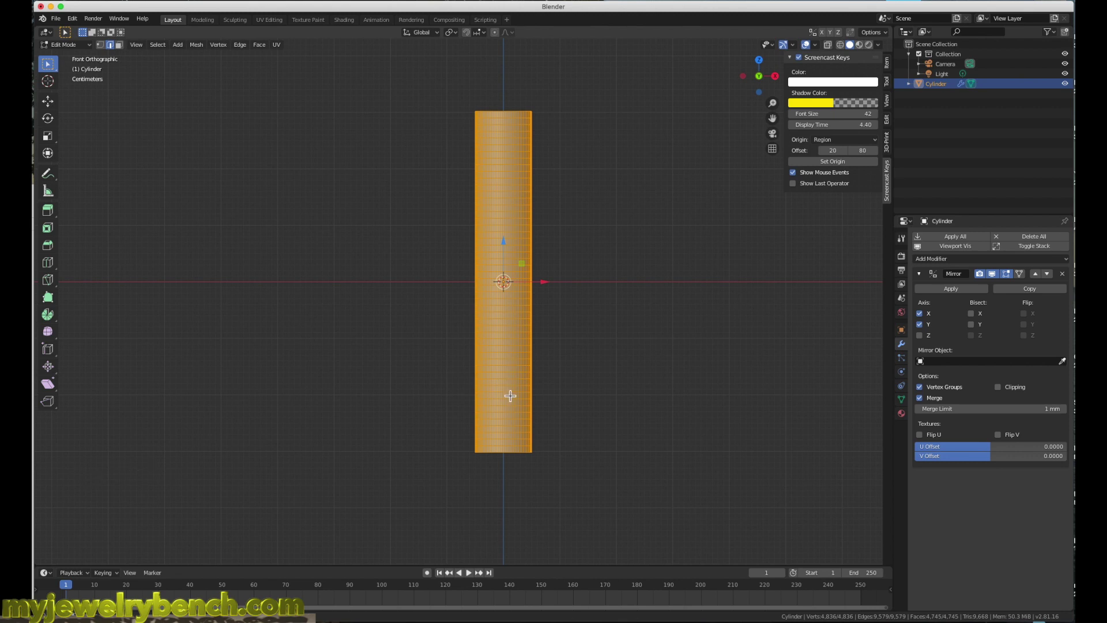
pyautogui.click(507, 391)
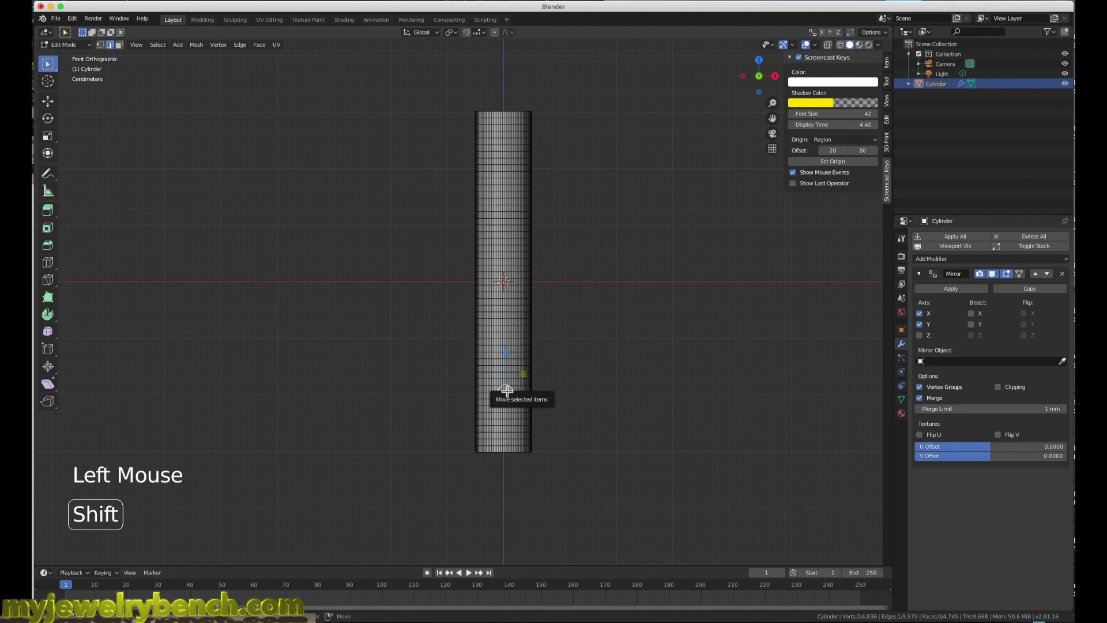
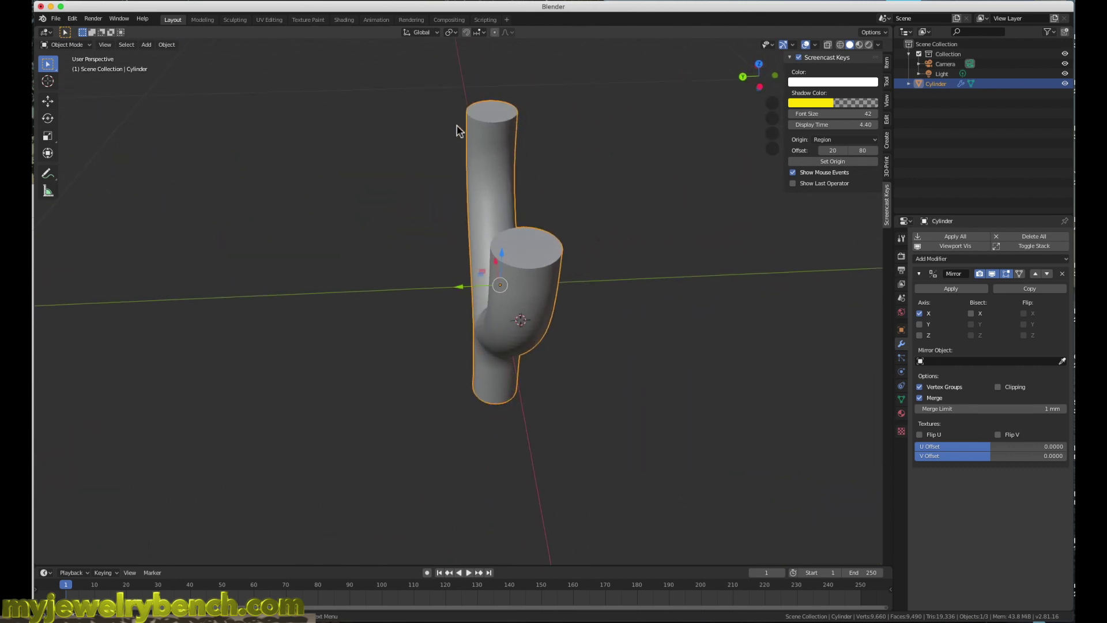
# Deselect the curved Y-shaped tube and go back into Edit Mode on its mesh.
pyautogui.click(548, 274)
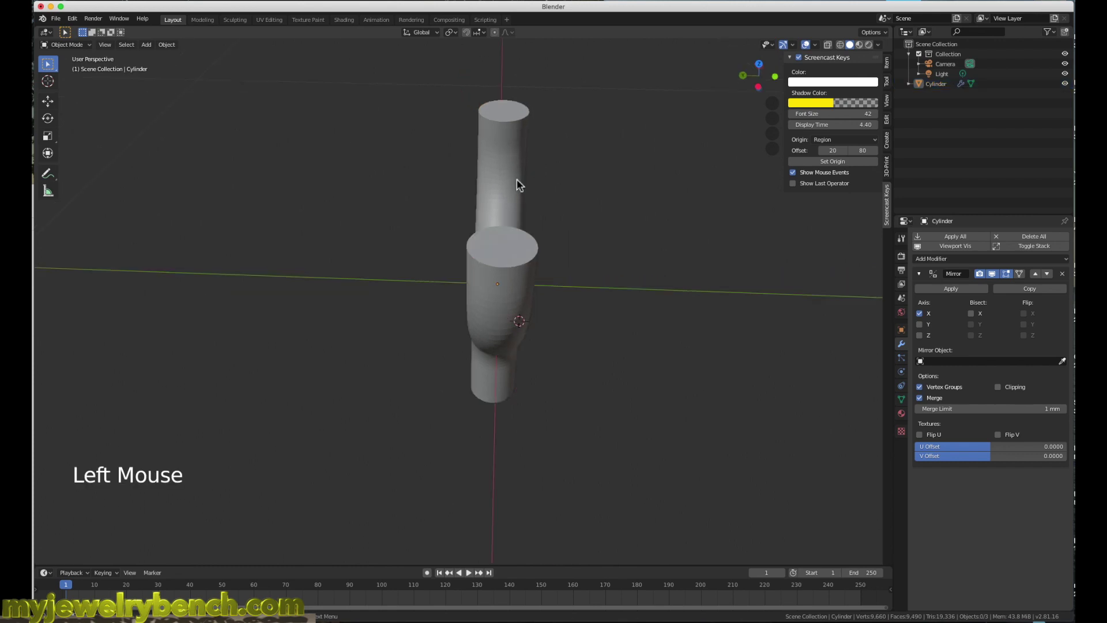
pyautogui.press('Tab')
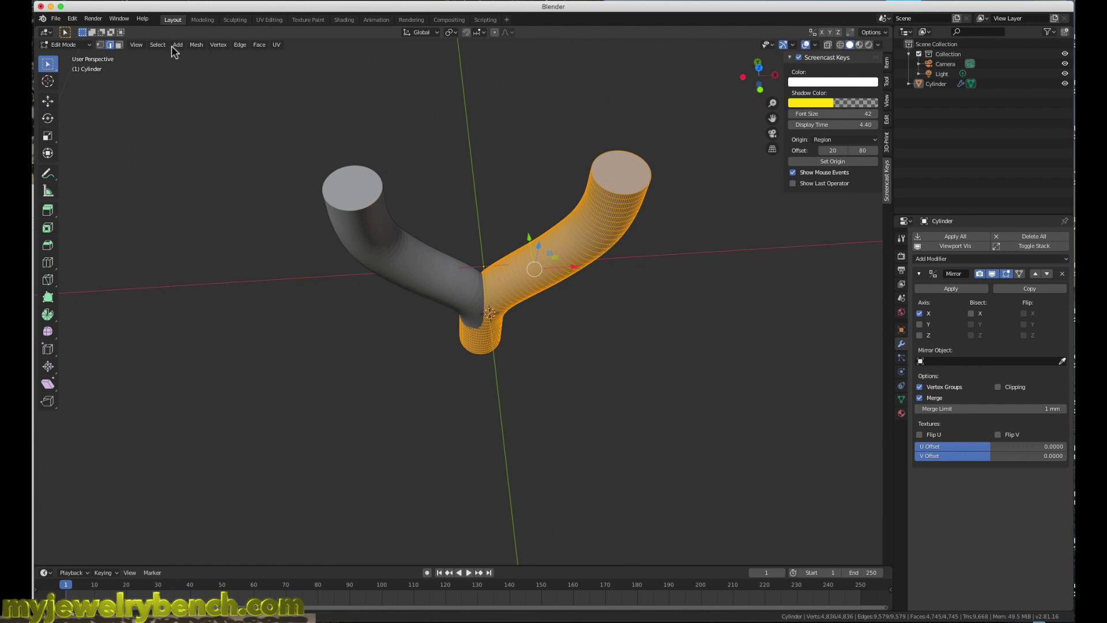
# Delete the top cap face in face select, leaving both arm ends open, then return to edge select.
pyautogui.click(124, 50)
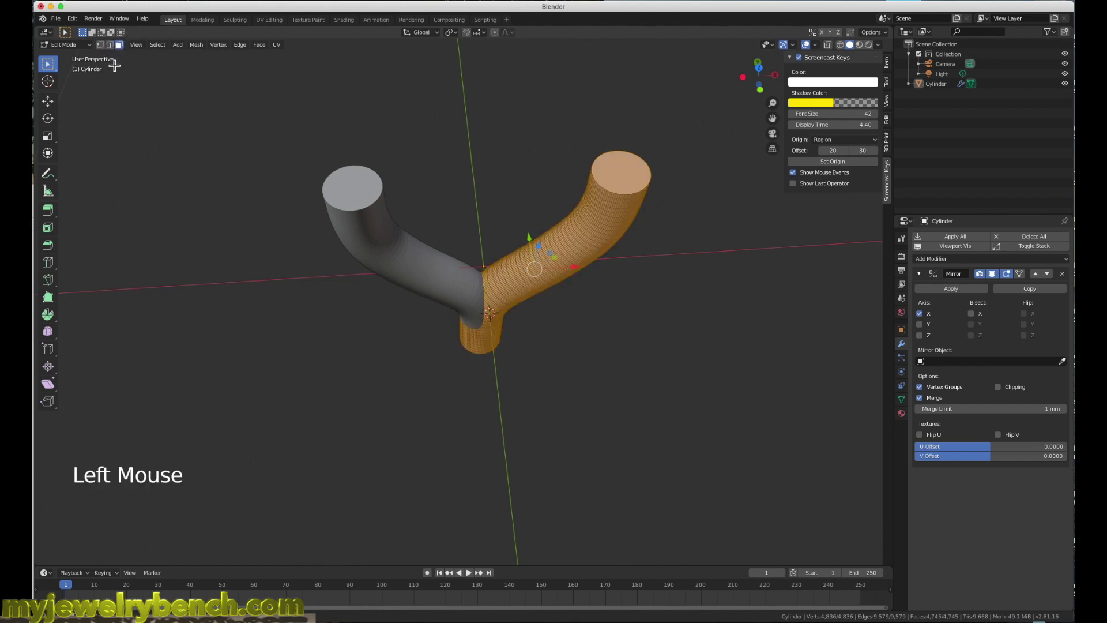
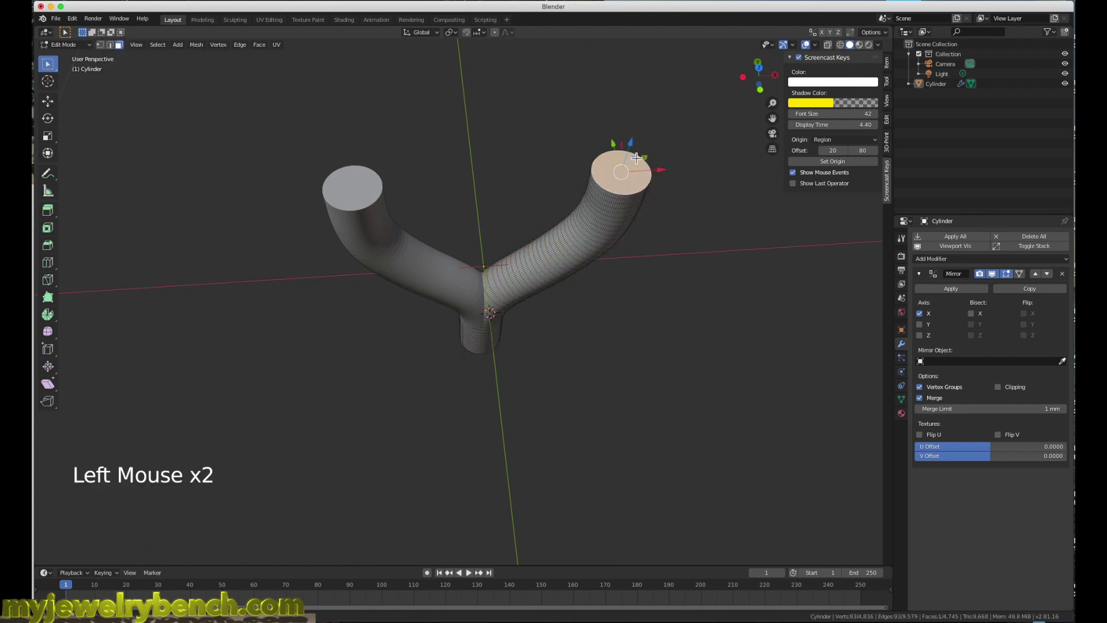
pyautogui.press('x')
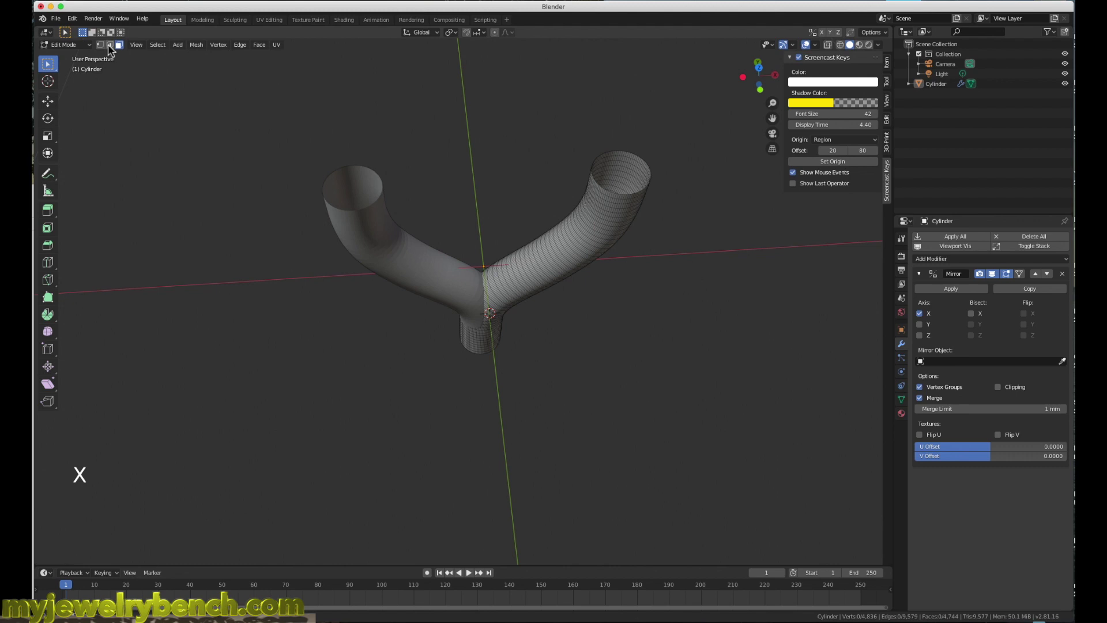
pyautogui.click(114, 50)
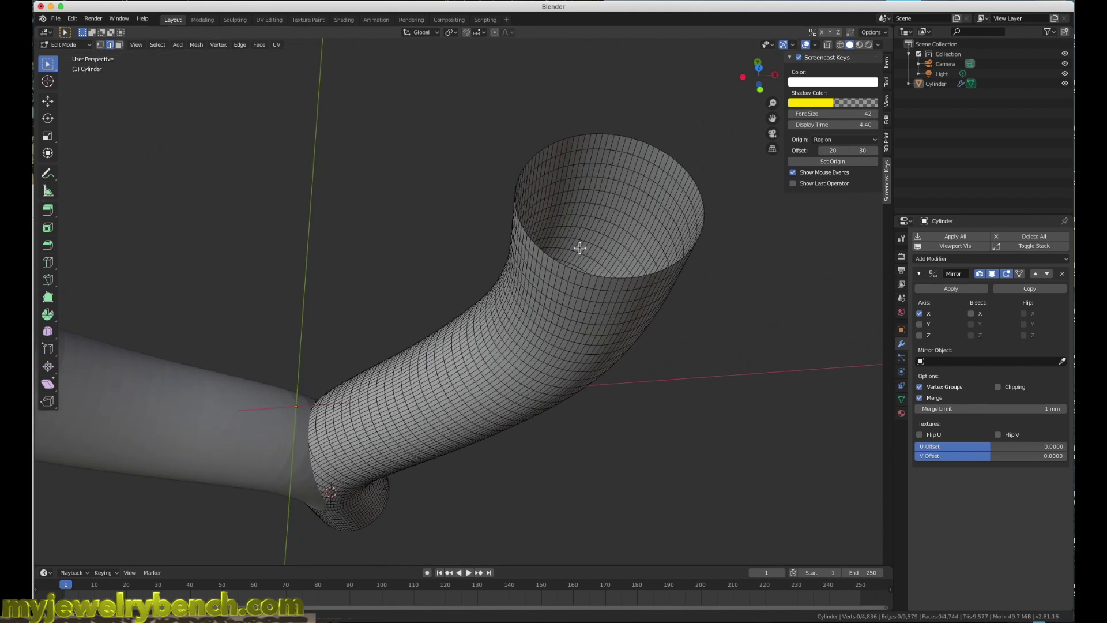
# Extrude the rim loop up and wider, then extrude again and pull inward to round the lip.
pyautogui.rightClick(556, 263)
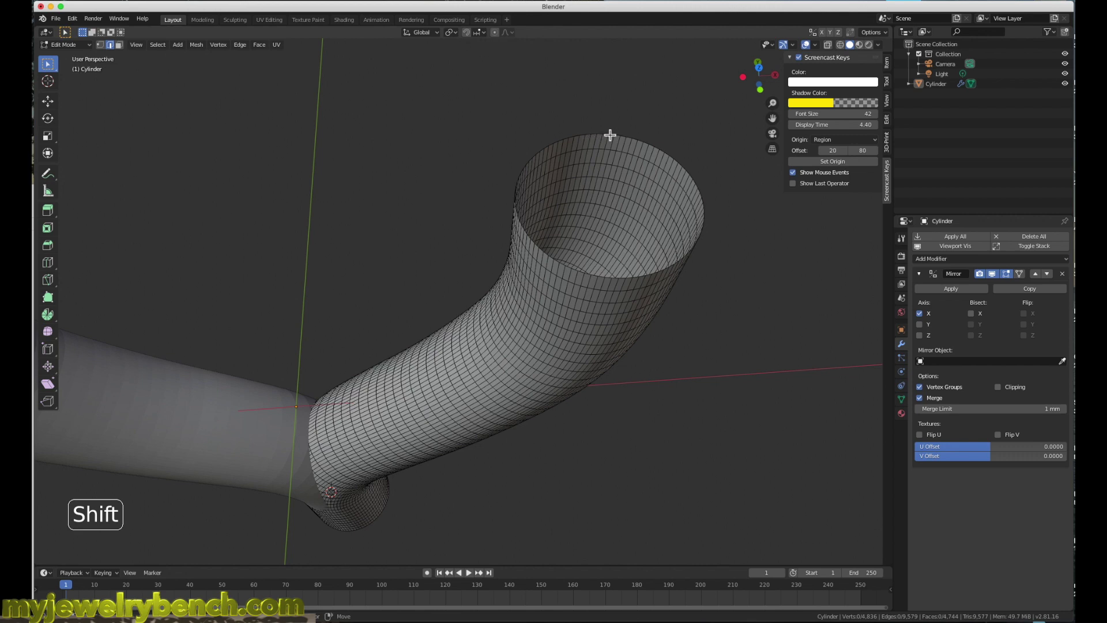
pyautogui.click(604, 132)
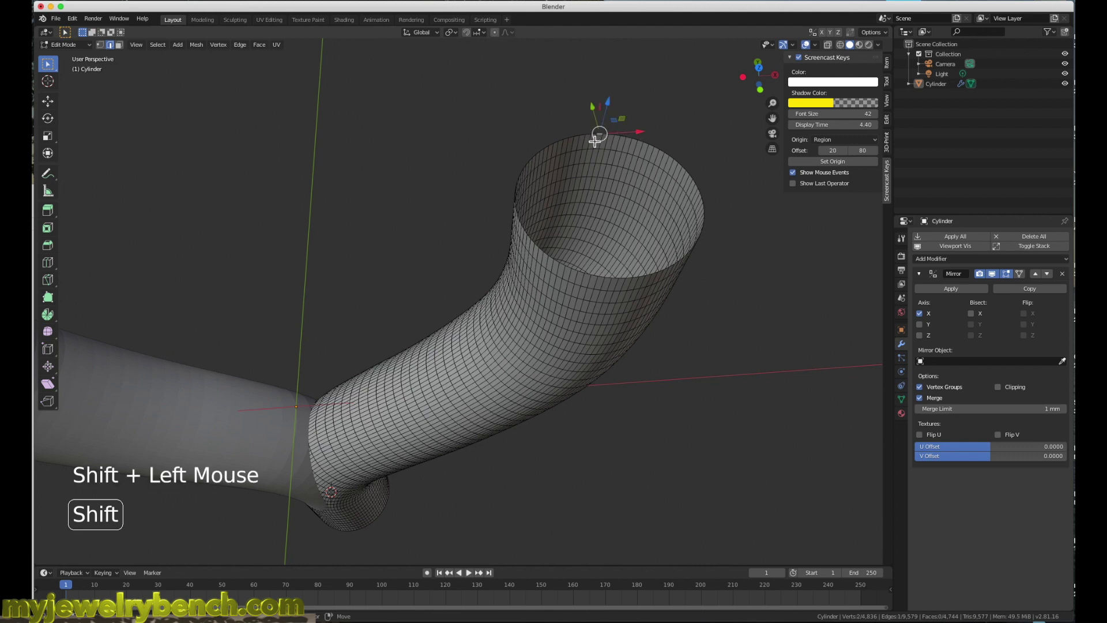
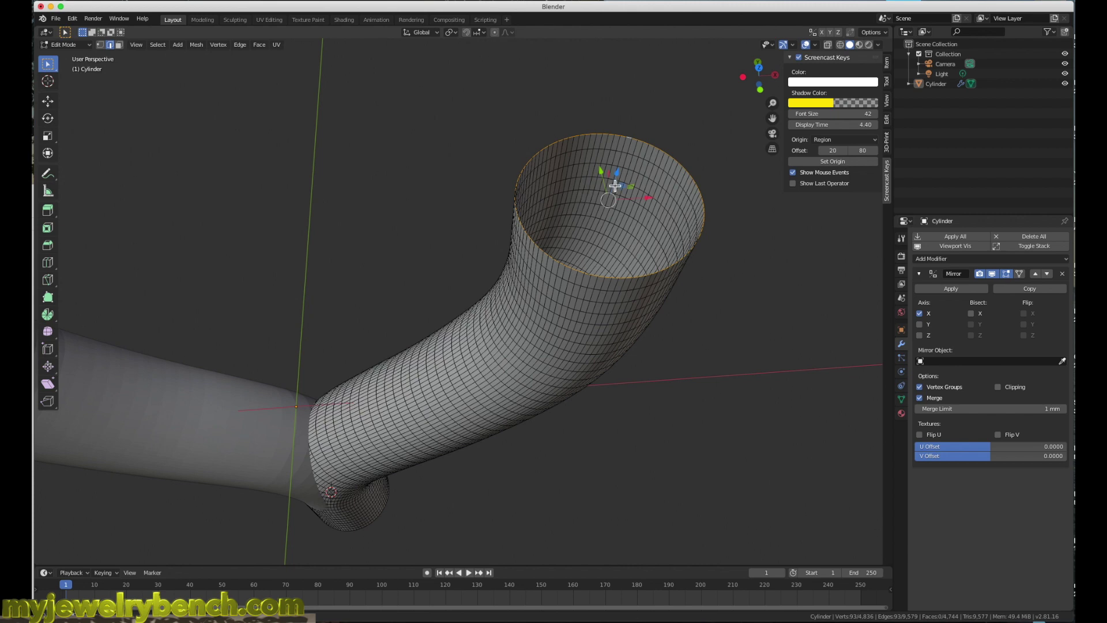
pyautogui.press('e')
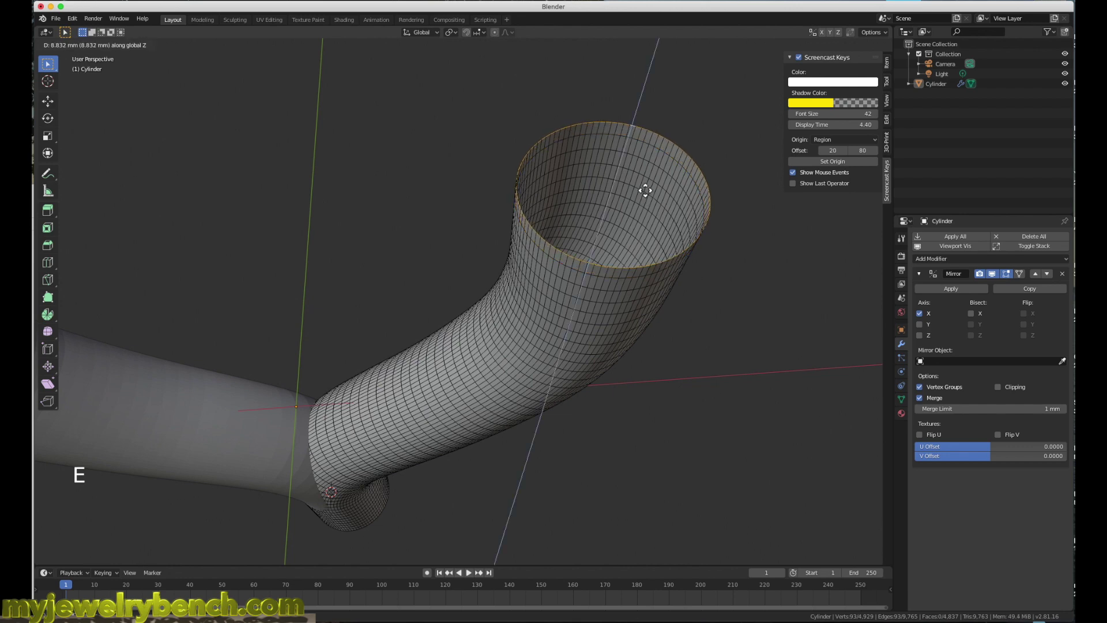
pyautogui.press('s')
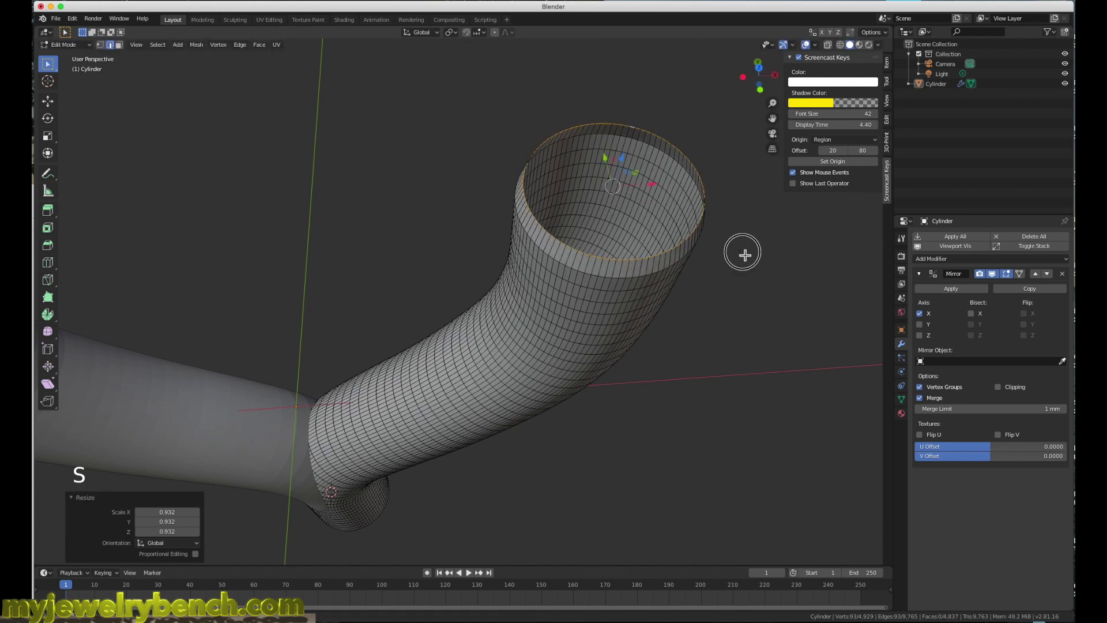
pyautogui.press('e')
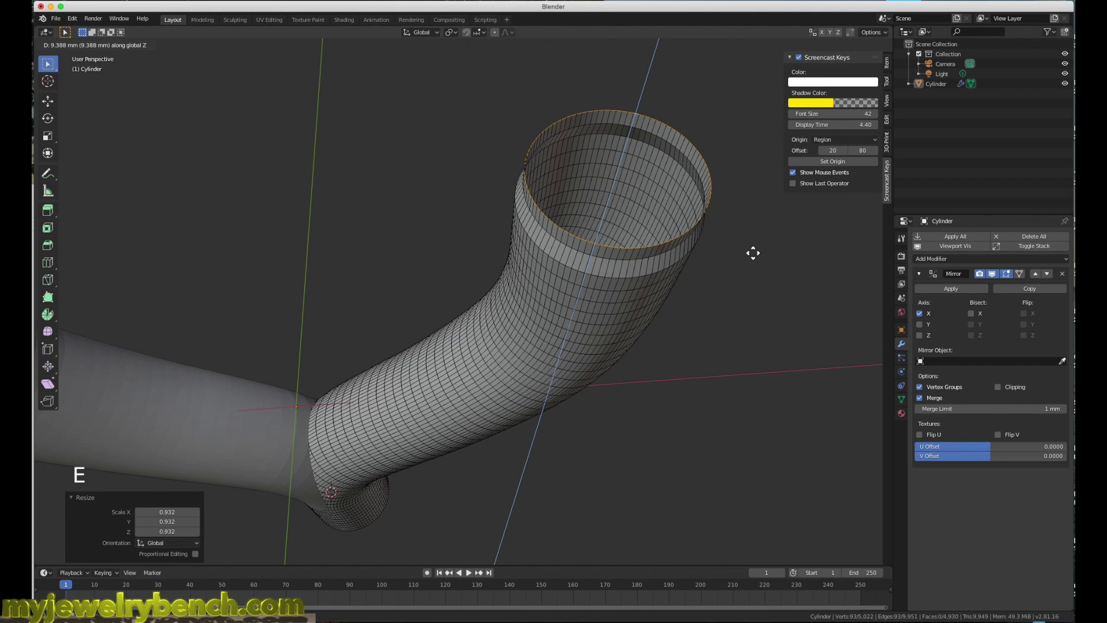
pyautogui.press('s')
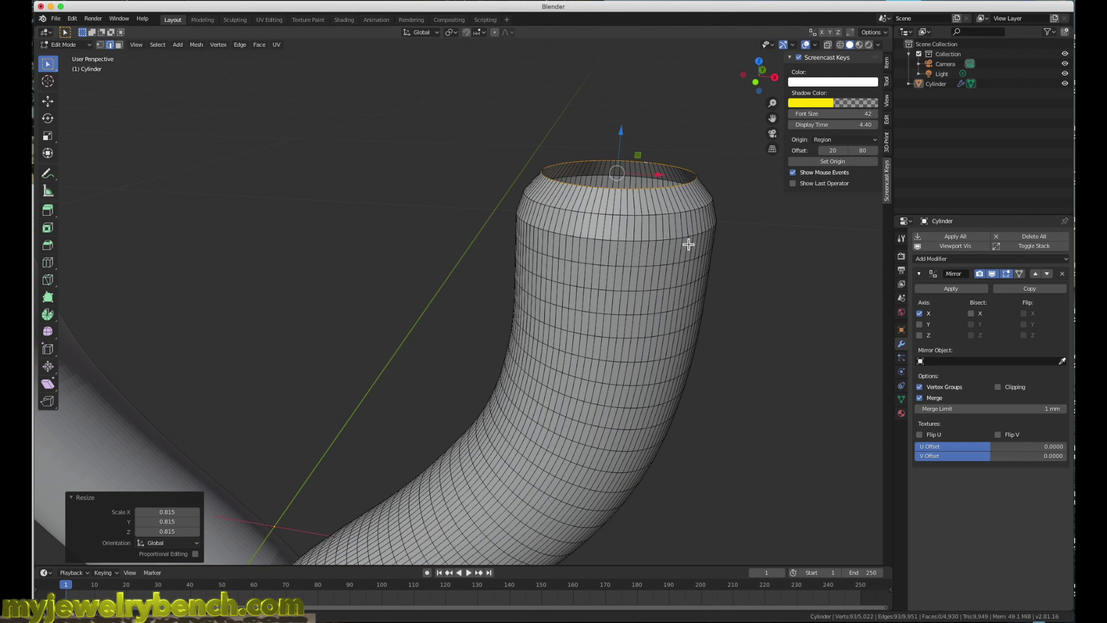
# Extrude the rim inward and fill it to form a recessed cap, then return to Object Mode.
pyautogui.press('e')
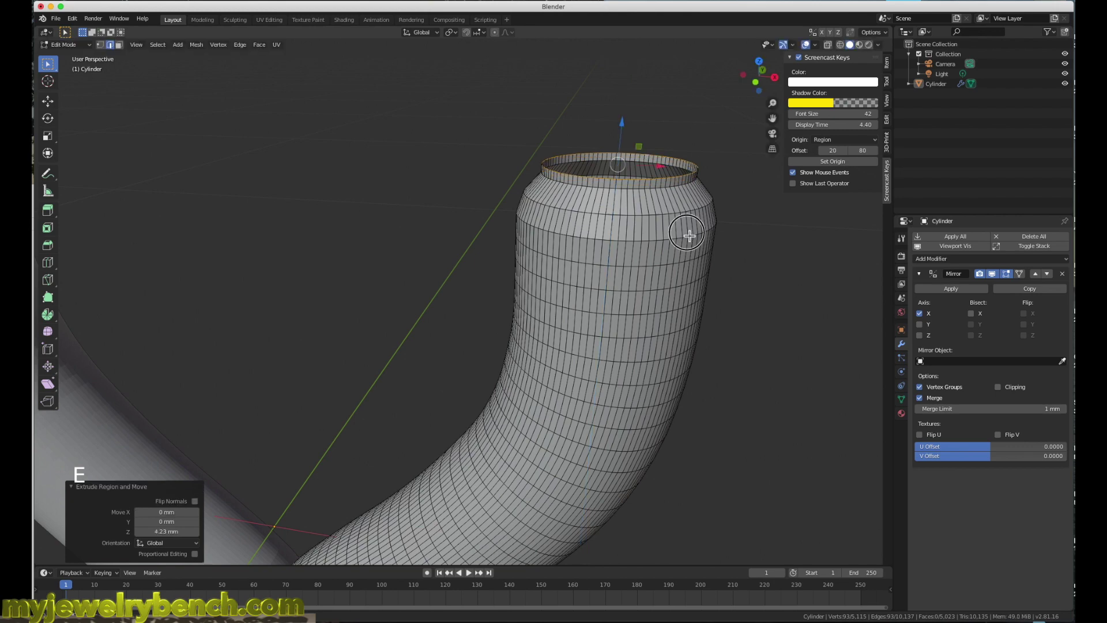
pyautogui.press('s')
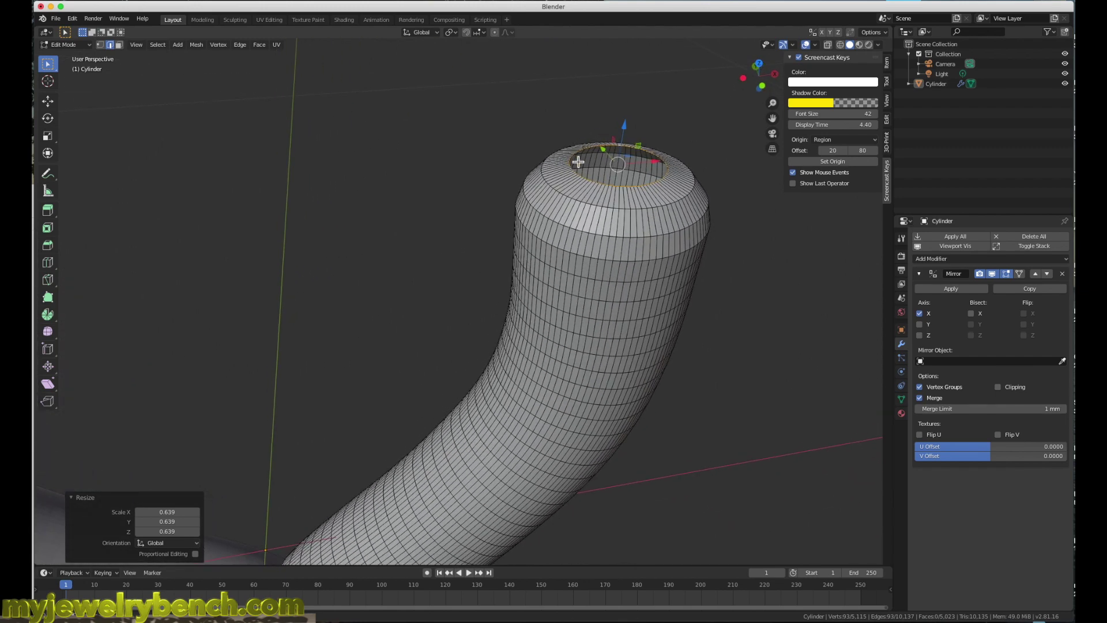
pyautogui.press('f')
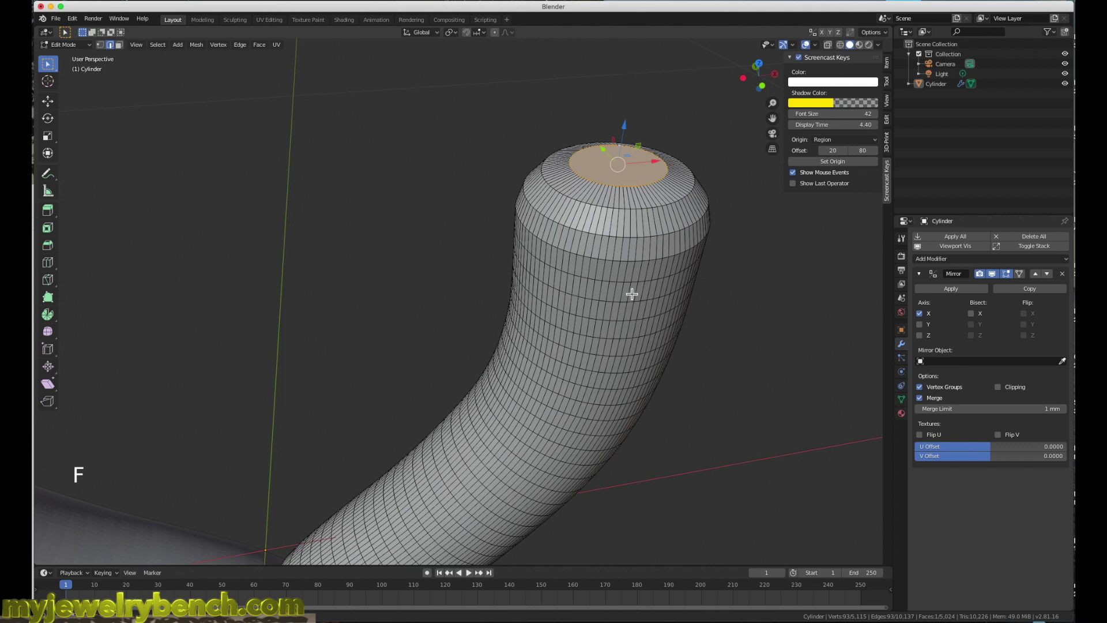
pyautogui.press('Tab')
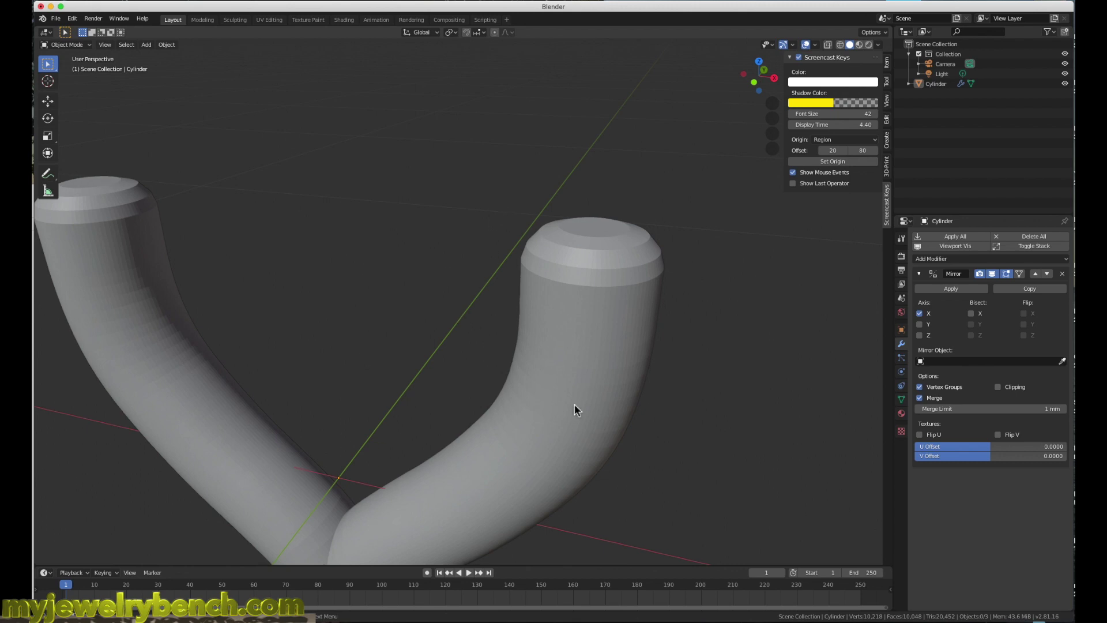
# Apply the Mirror modifier so both lipped tubes become real geometry in one mesh.
pyautogui.press('Tab')
pyautogui.press('a')
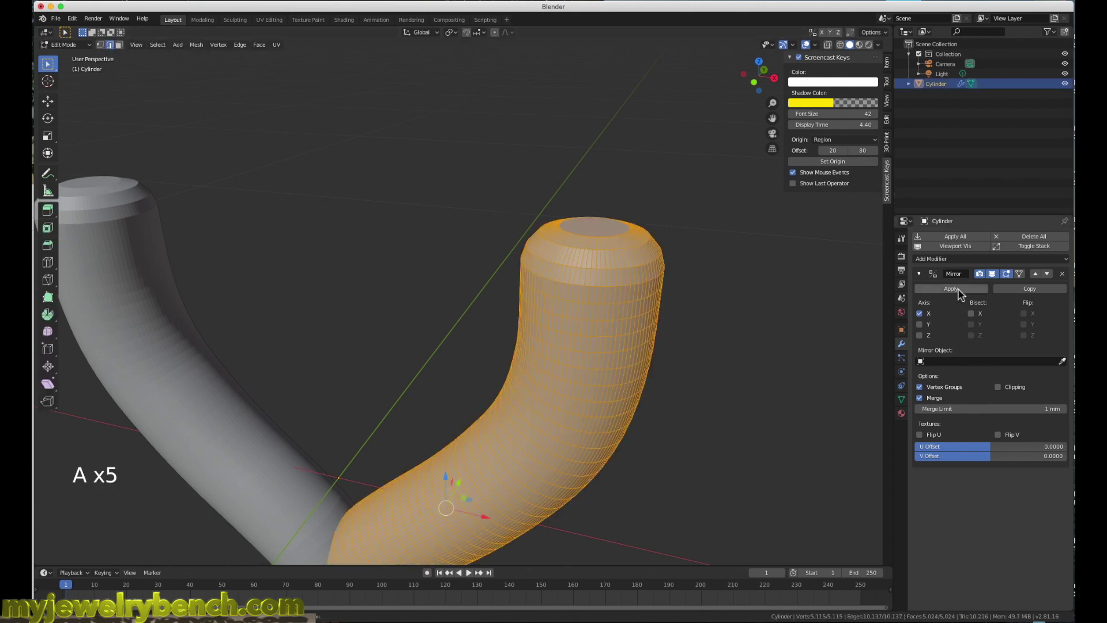
pyautogui.press('Tab')
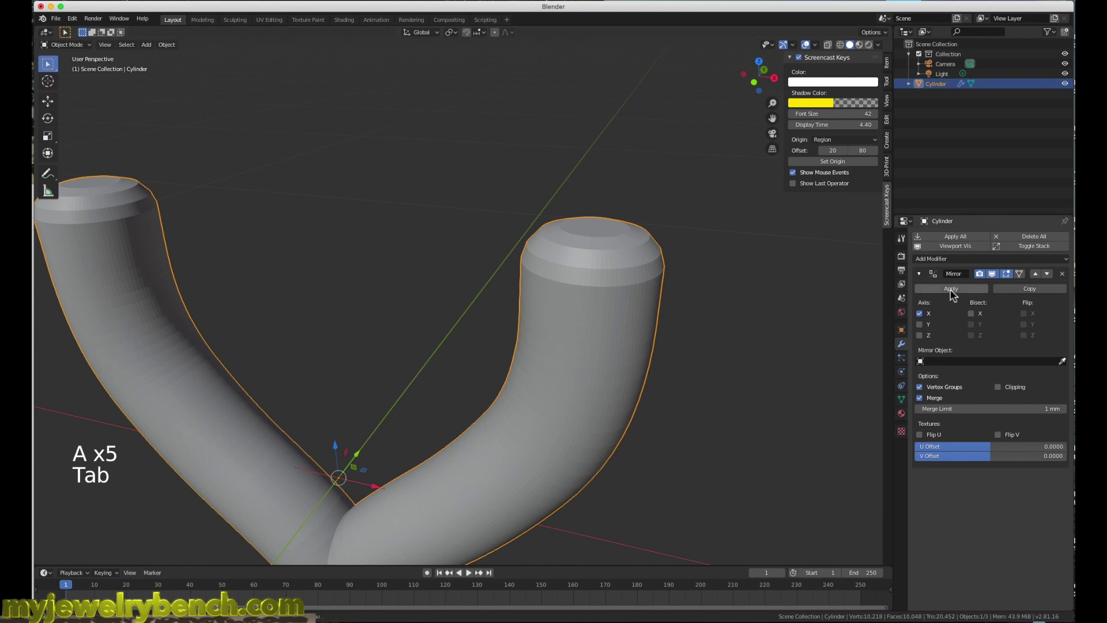
pyautogui.click(956, 294)
pyautogui.click(576, 365)
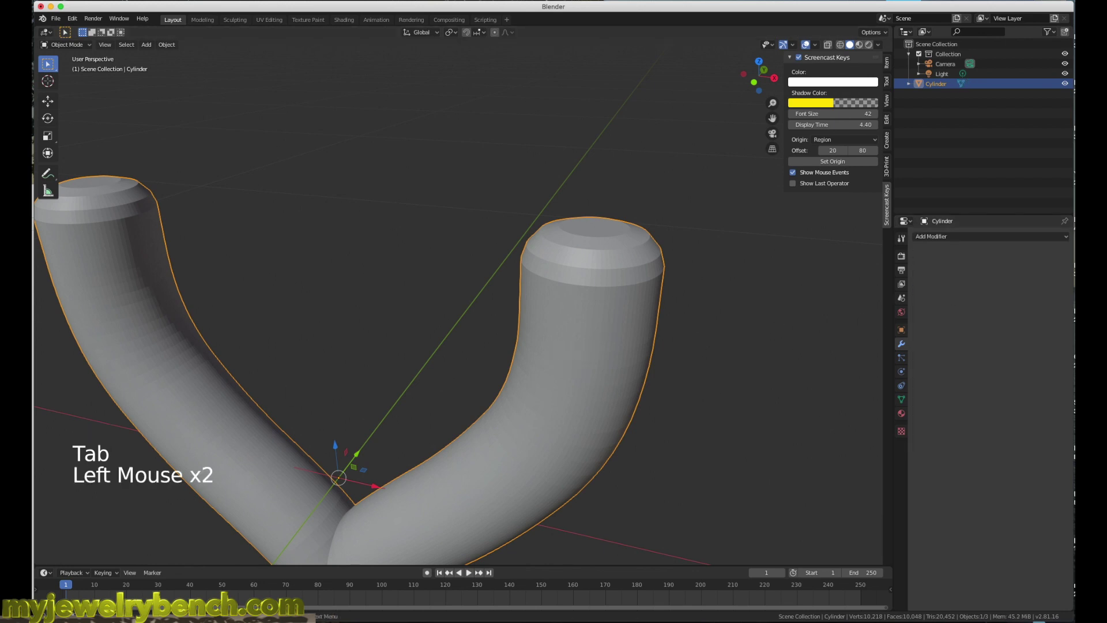
pyautogui.press('Tab')
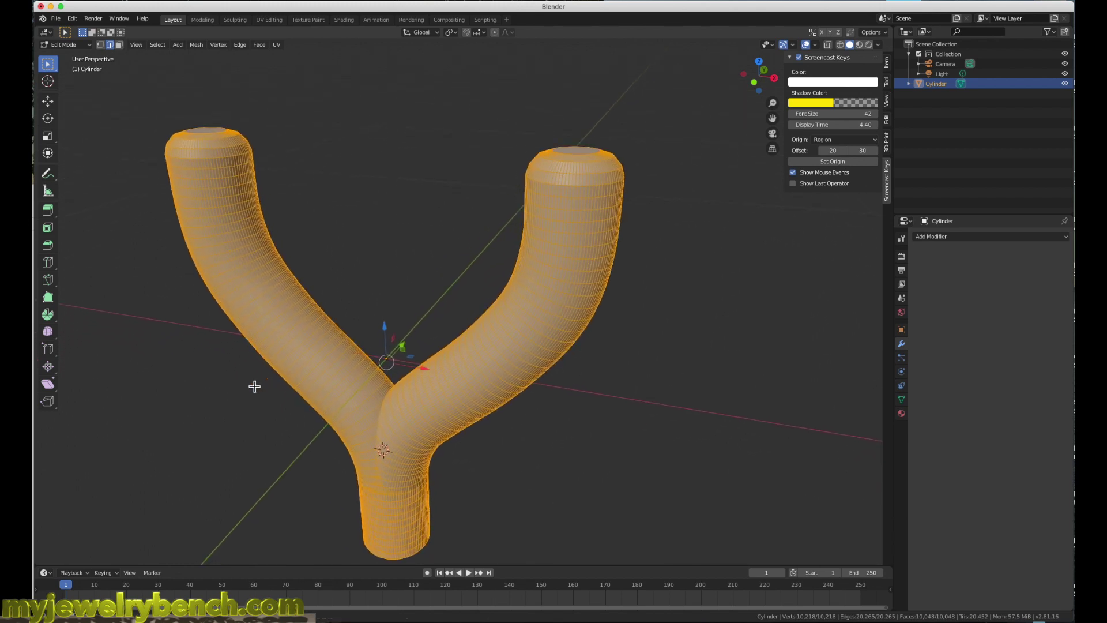
# Duplicate the tube pair, rotate the copy about Z to cross the original, and select both objects.
pyautogui.press('Tab')
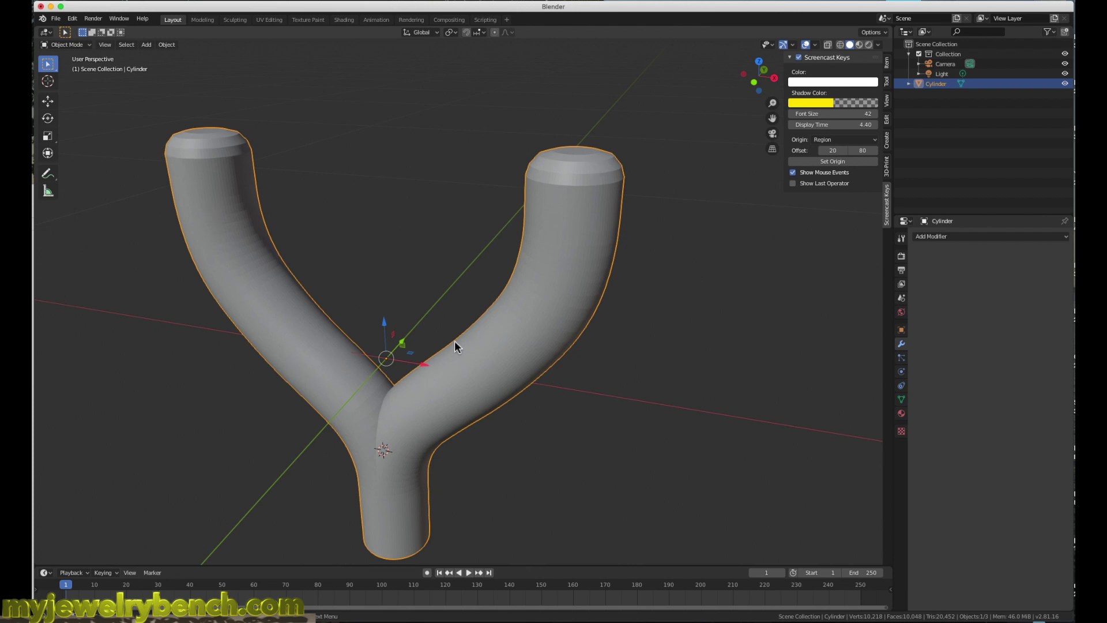
pyautogui.press('shift+d')
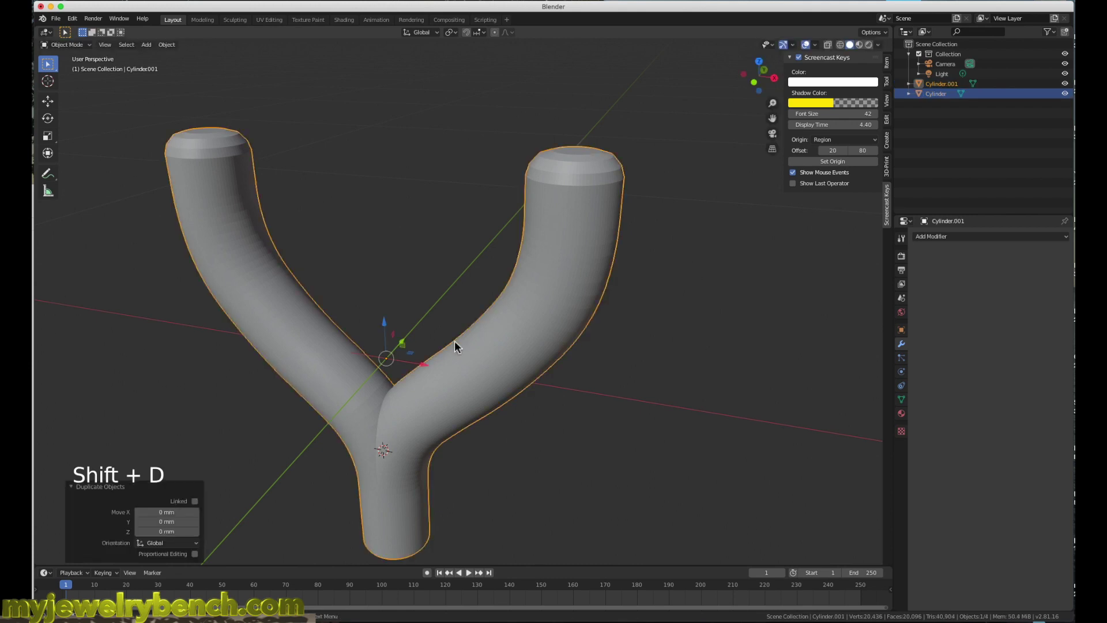
pyautogui.press('r')
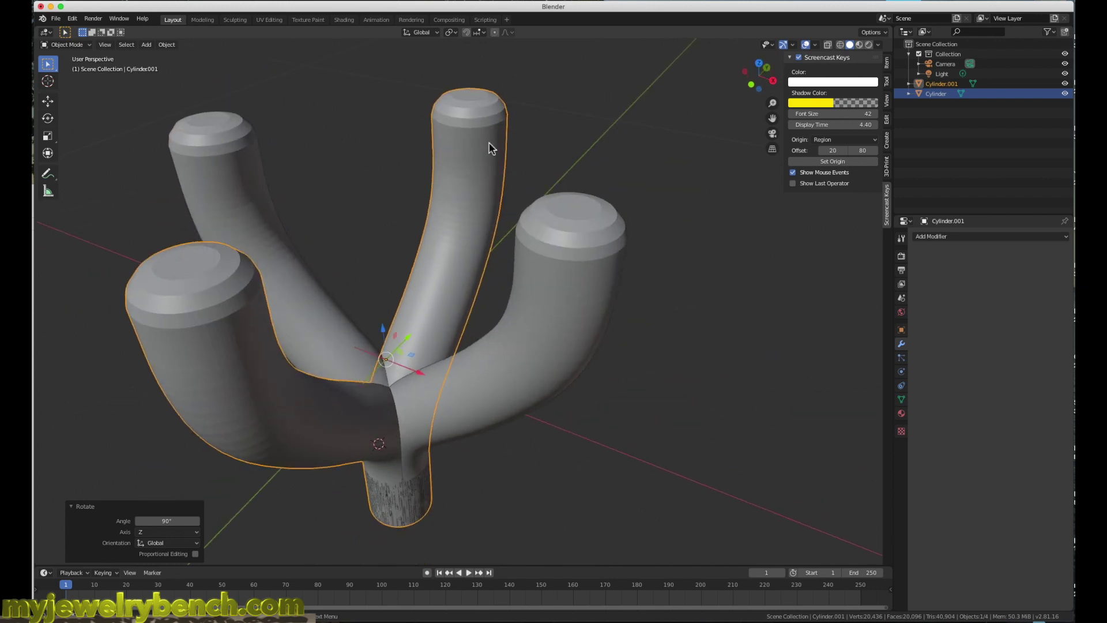
pyautogui.click(495, 141)
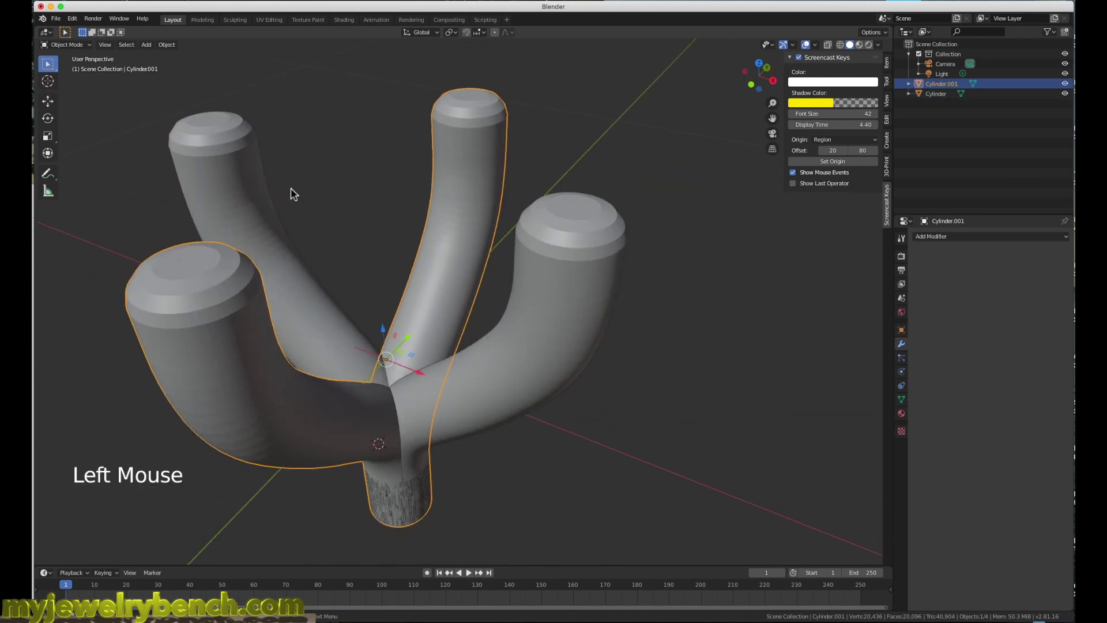
pyautogui.click(219, 162)
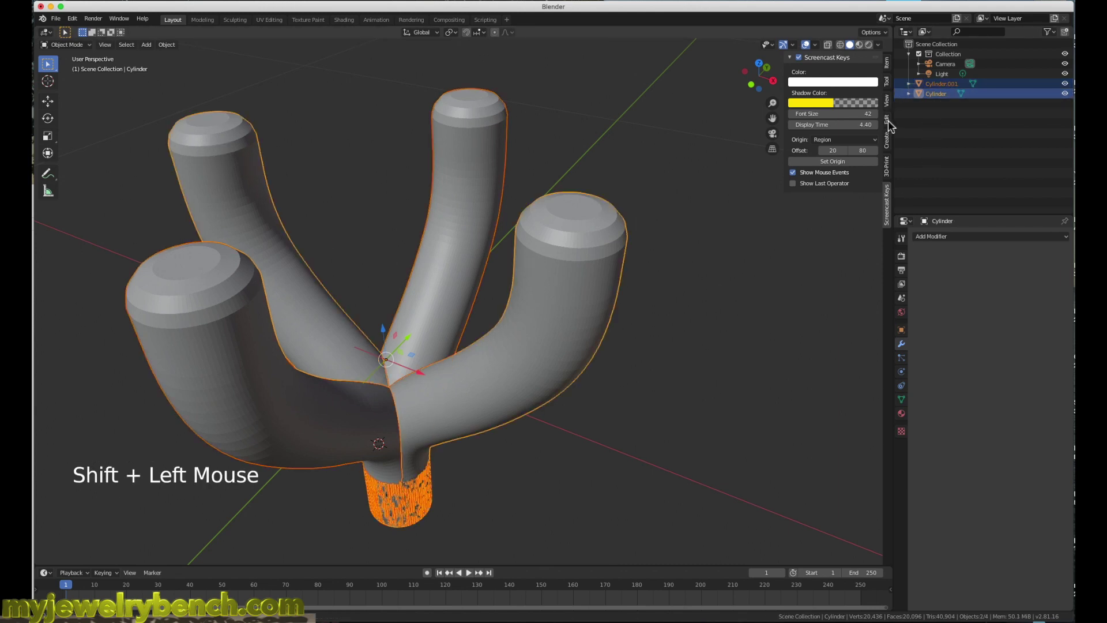
# Fuse the two tube objects into one Cylinder mesh with Bool Tool Auto Boolean Union.
pyautogui.click(893, 126)
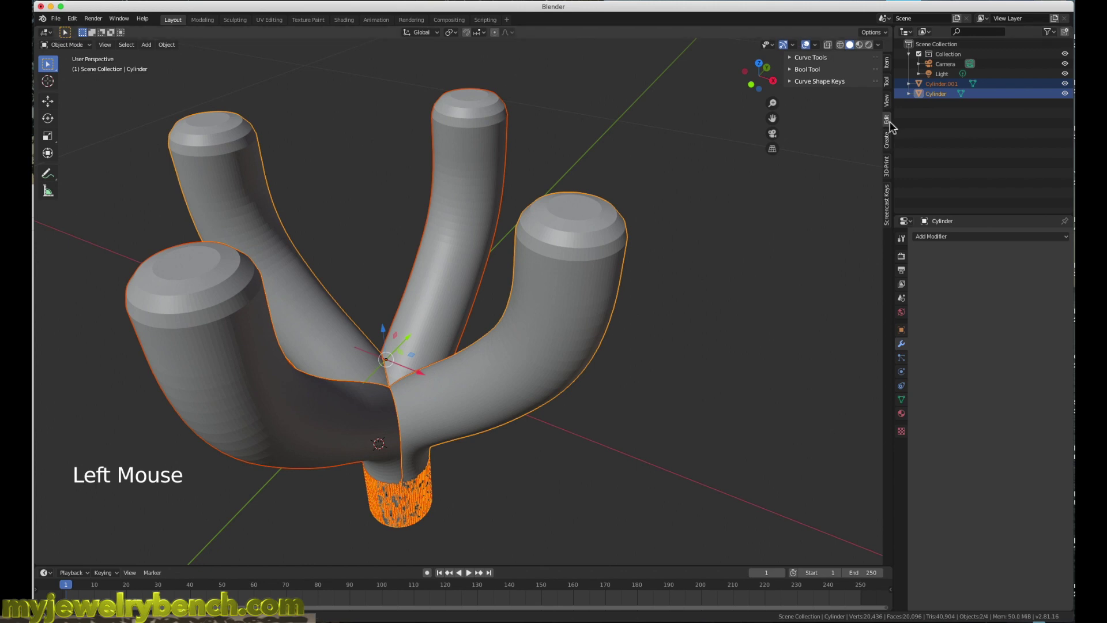
pyautogui.click(799, 75)
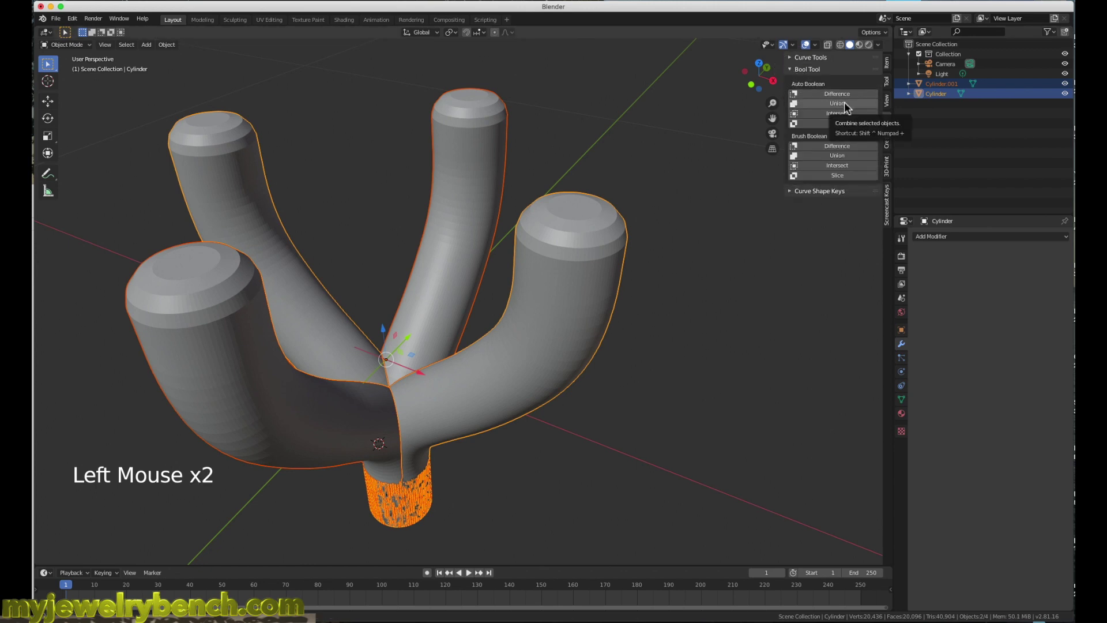
pyautogui.click(852, 107)
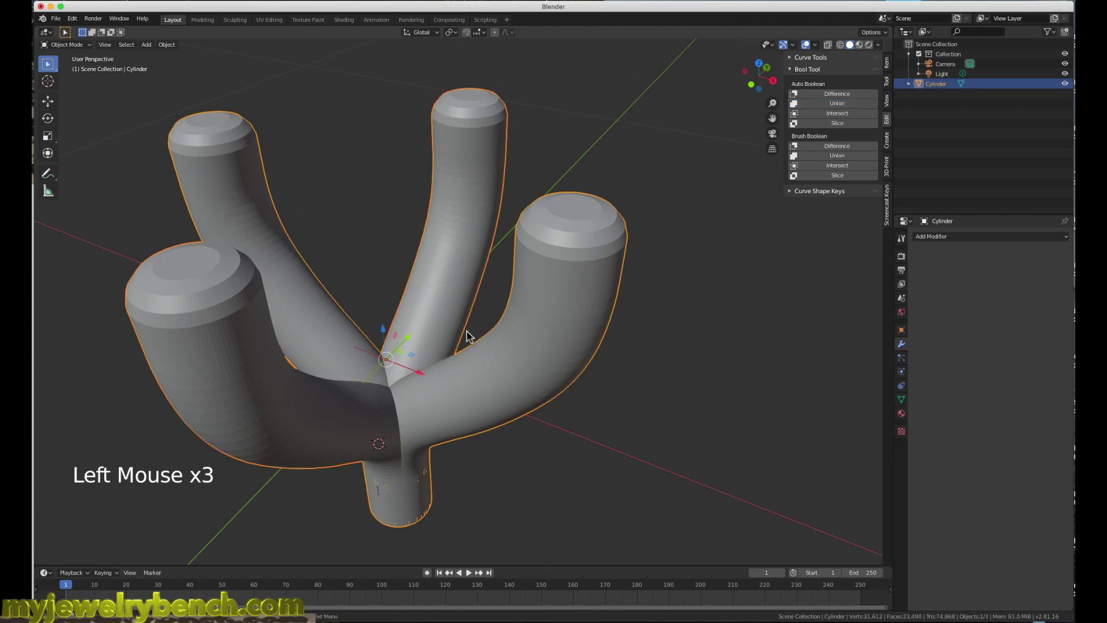